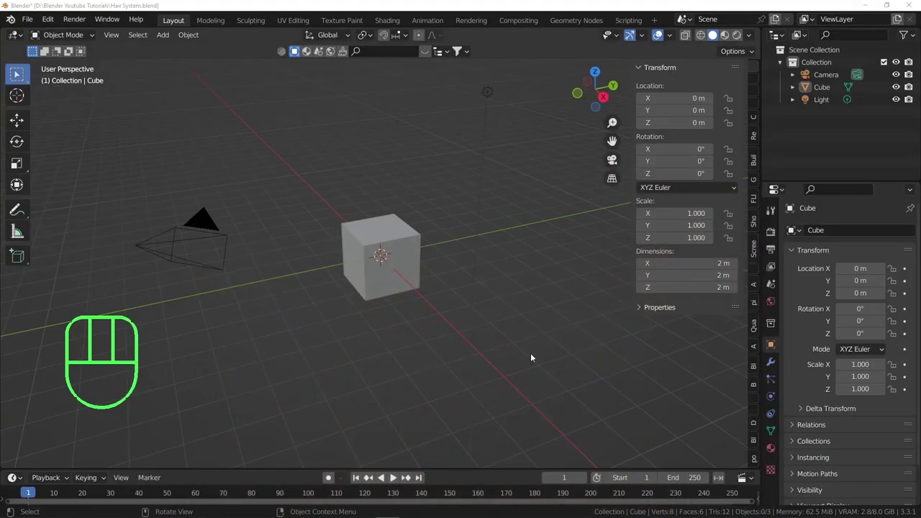
Select the default Cube in the 3D viewport.
click(392, 324)
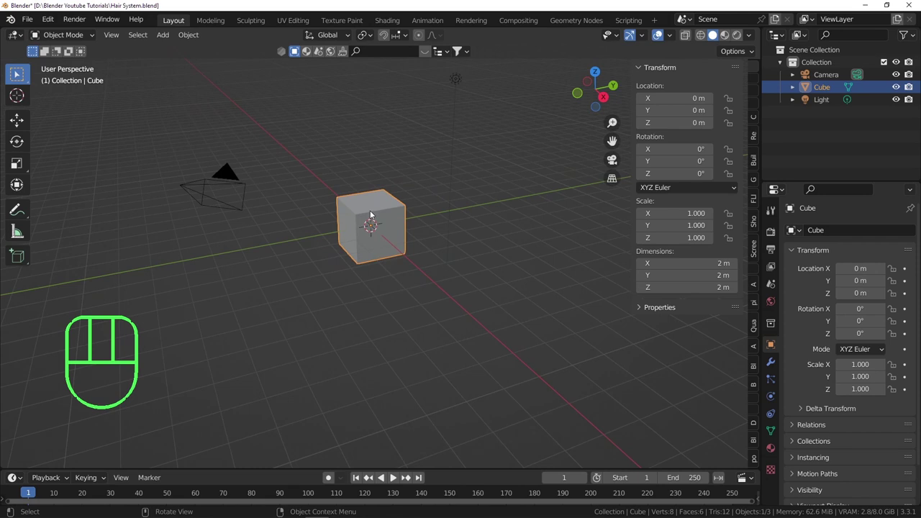
Delete the cube, add a Suzanne monkey head and rotate it 90° around Z.
key(Delete)
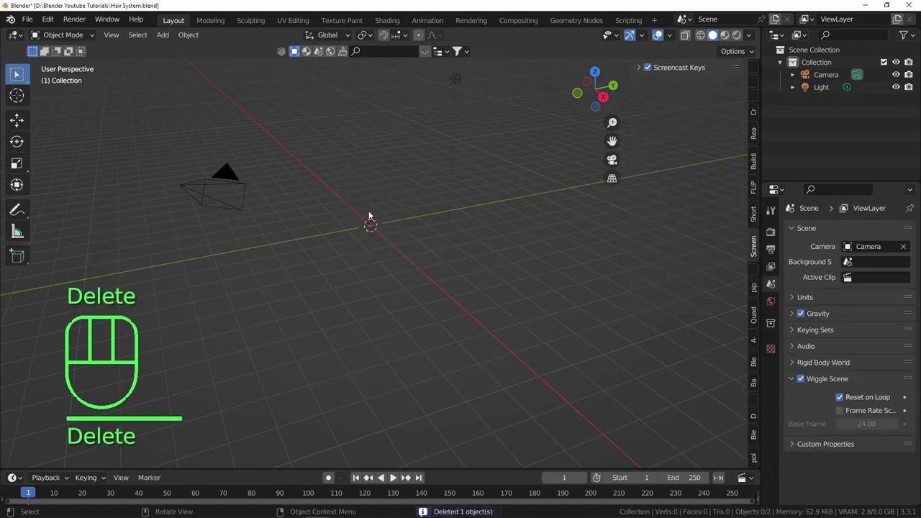
key(shift+a)
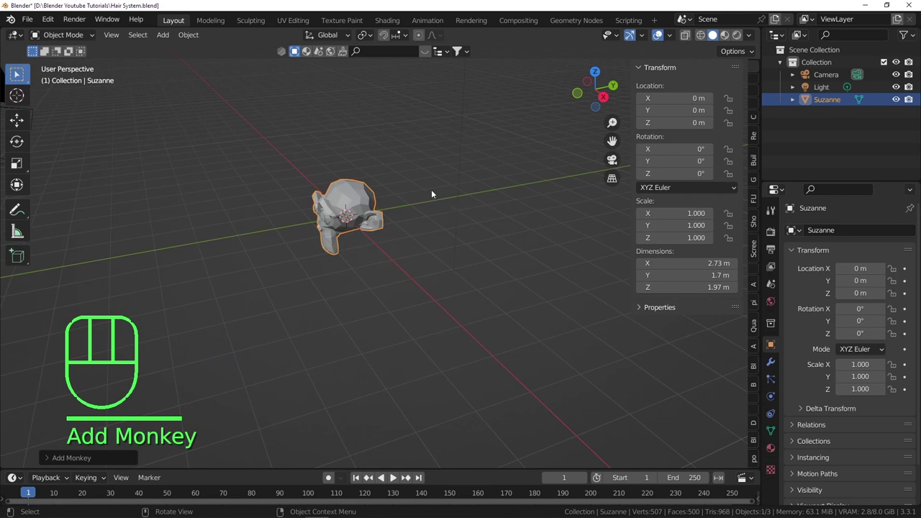
key(r)
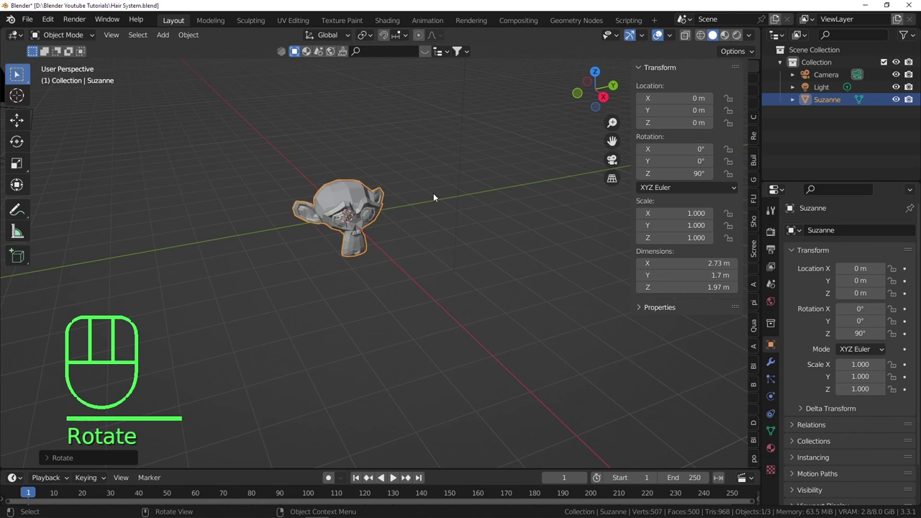
Check Suzanne from the right side view, then frame her through the scene camera.
key(KP_3)
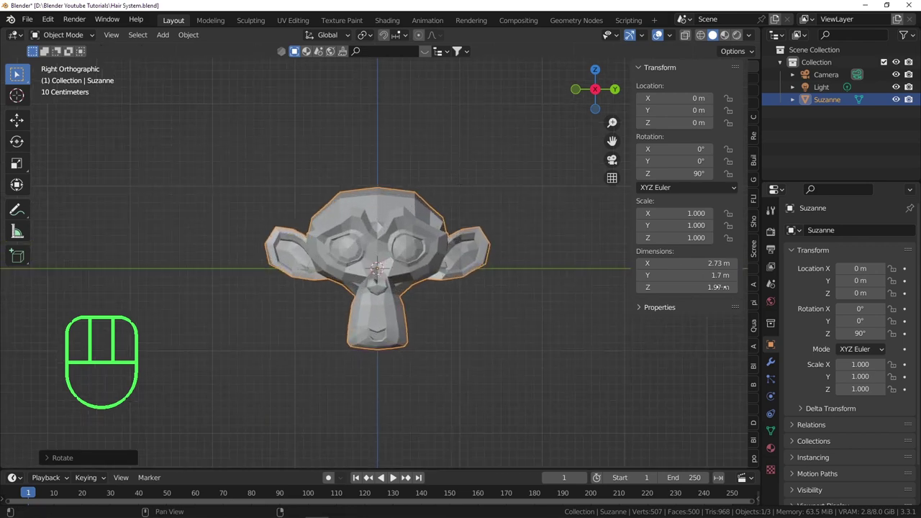
drag(775, 366, 481, 248)
drag(418, 233, 481, 248)
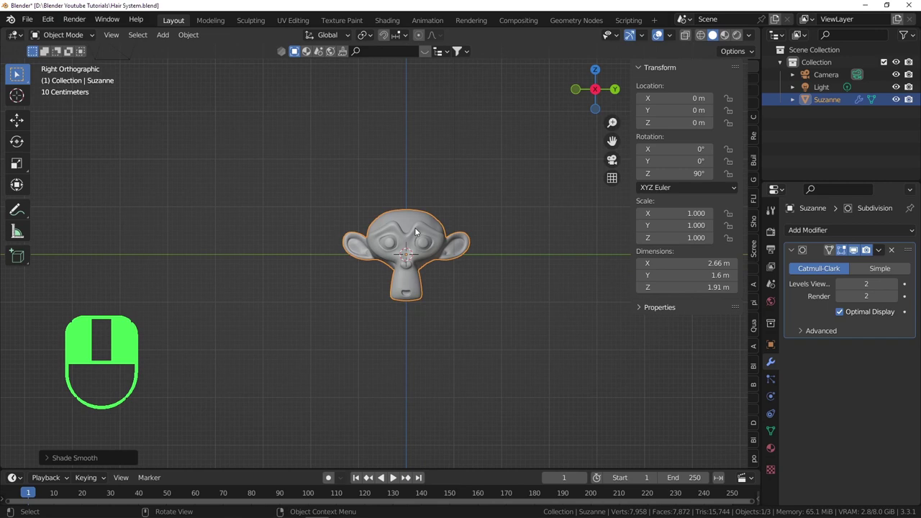
key(KP_0)
drag(418, 229, 418, 150)
Lower and tilt the camera so Suzanne's head fills the frame, then save the file.
key(shift+f)
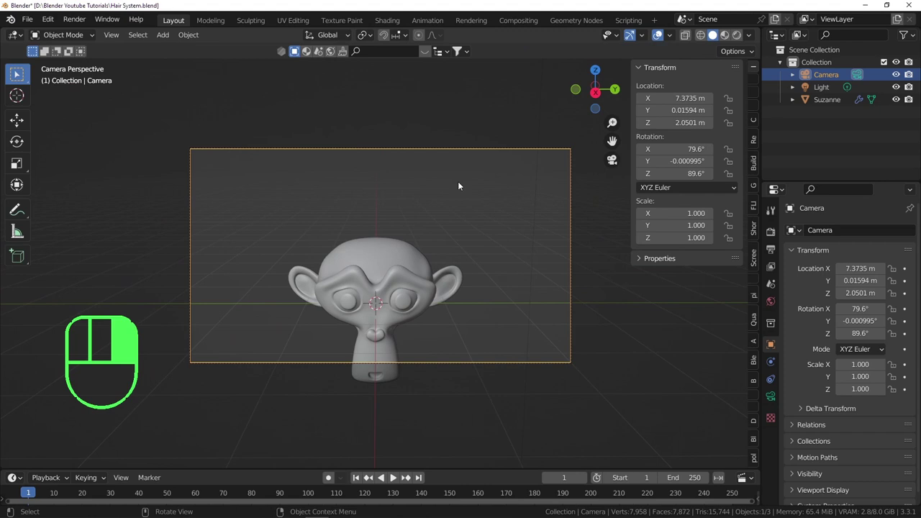
key(g)
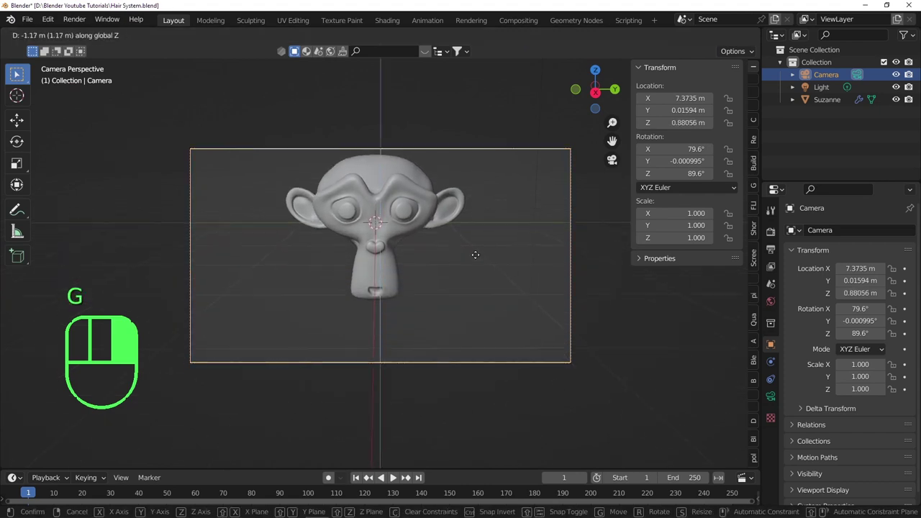
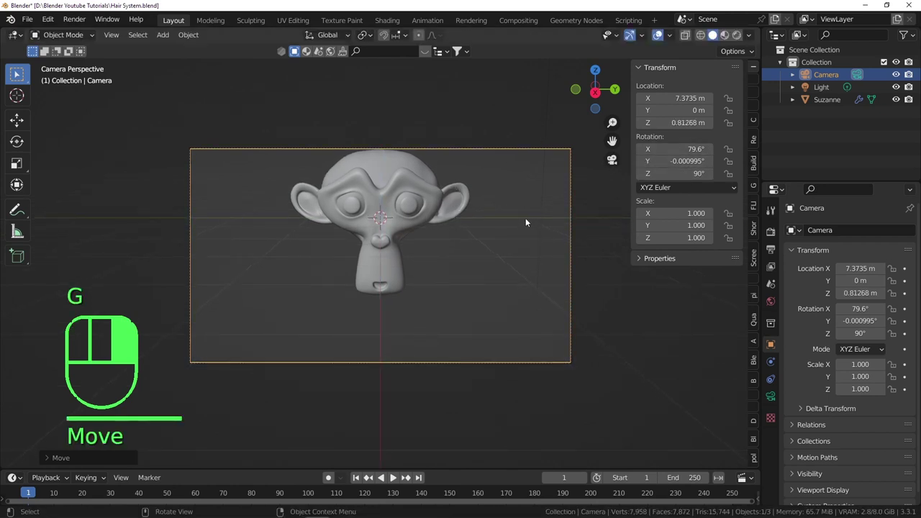
key(r)
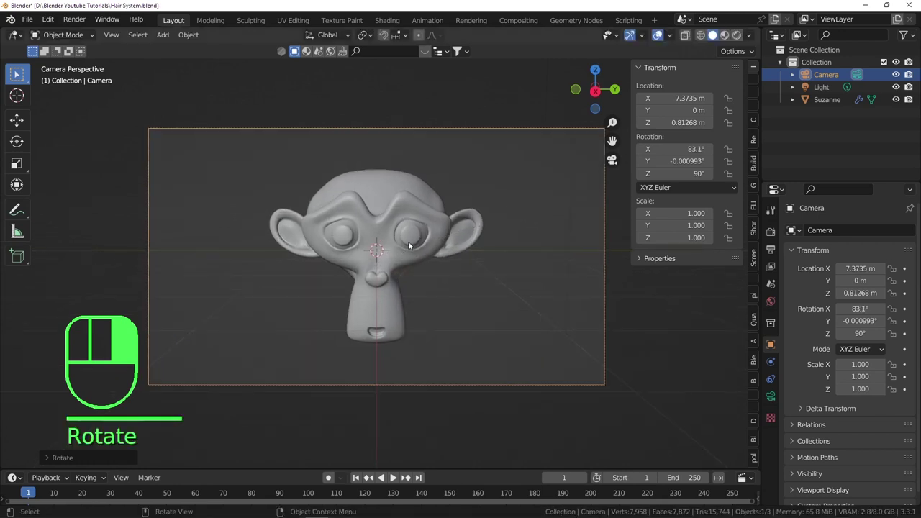
drag(430, 231, 527, 215)
key(ctrl+s)
Add a ground plane below Suzanne, scaled to about 8 by 10 m and shifted along X.
key(a)
key(shift+a)
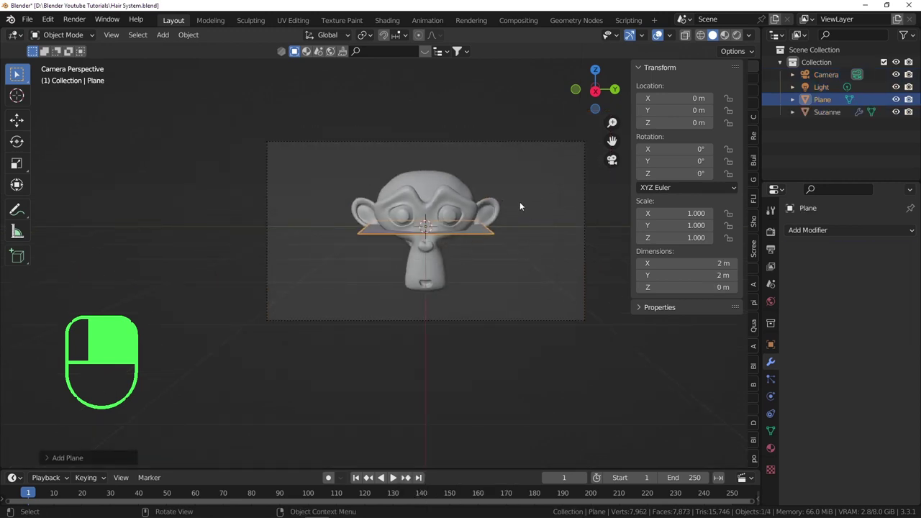
key(g)
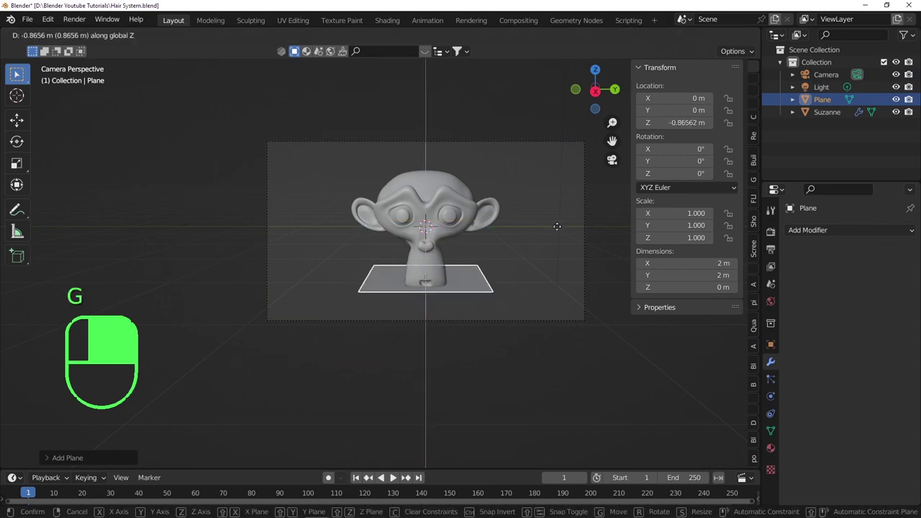
key(s)
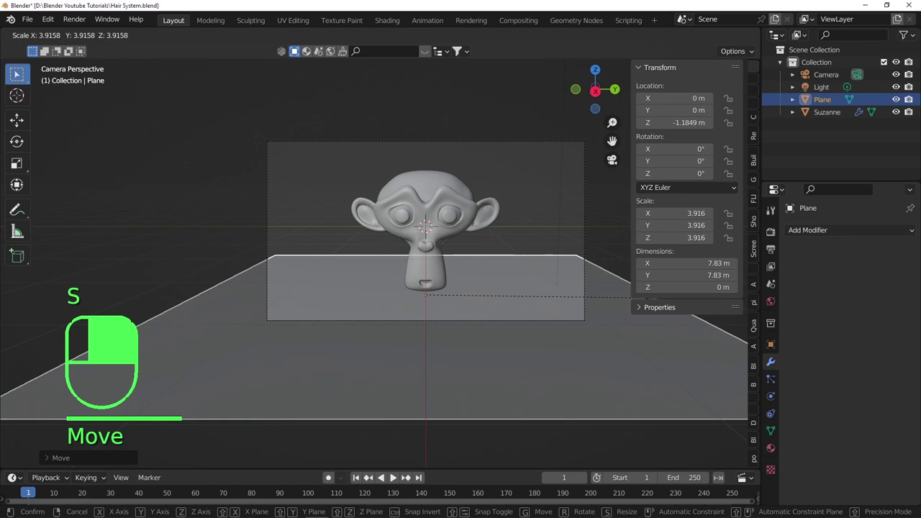
key(g)
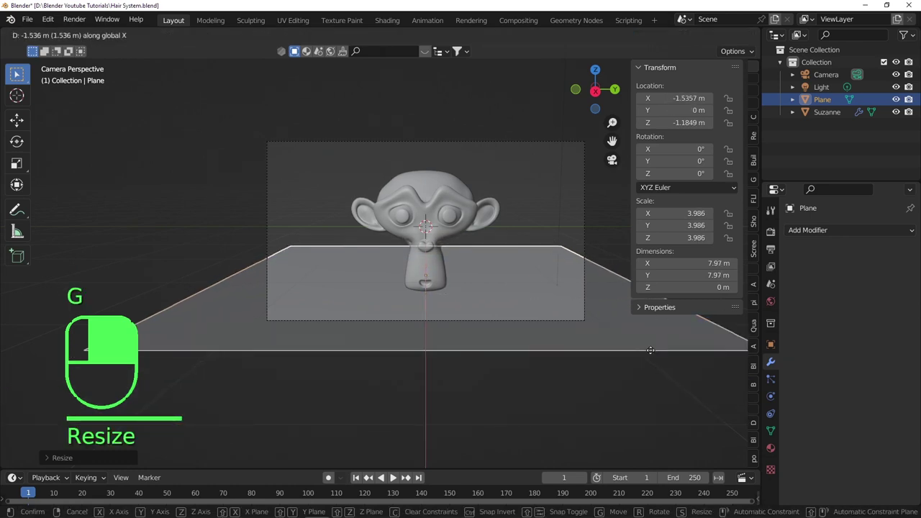
key(s)
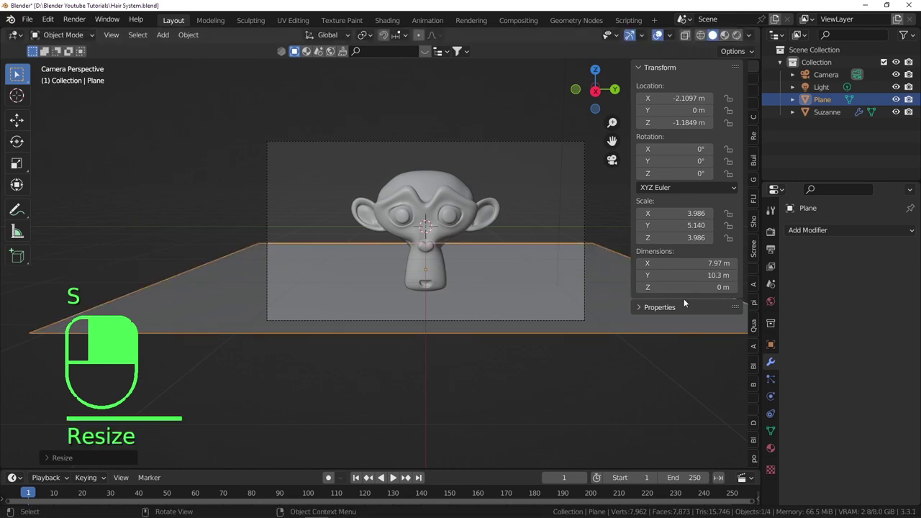
Enter Edit Mode on the ground plane to reshape its back edge.
key(Tab)
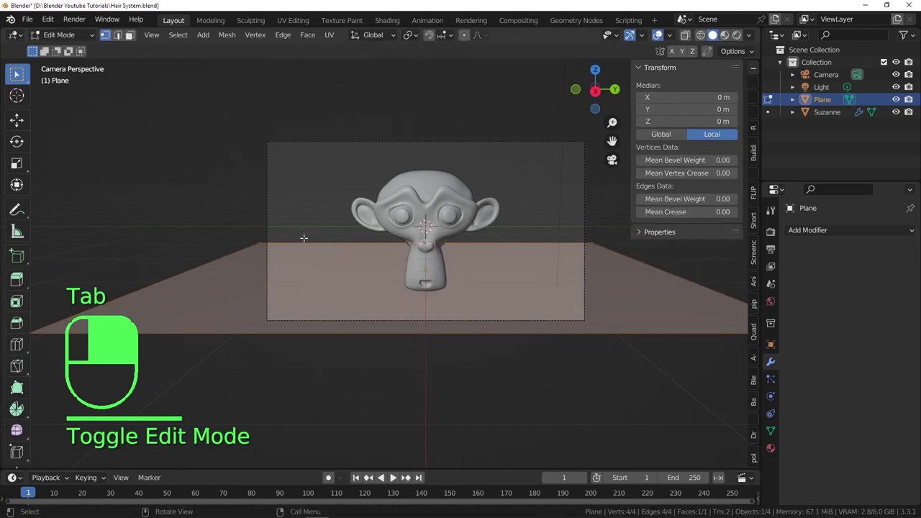
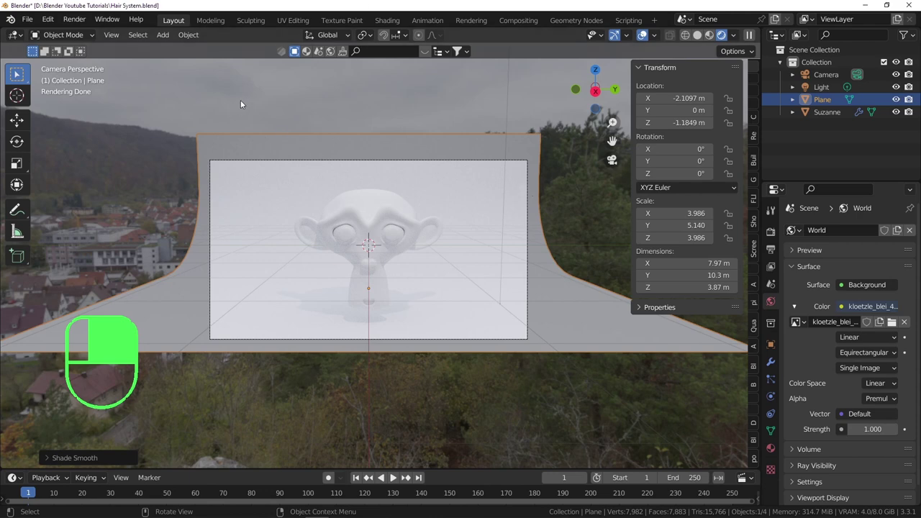
Delete the Light object so only the HDRI world lights the scene.
key(KP_Add)
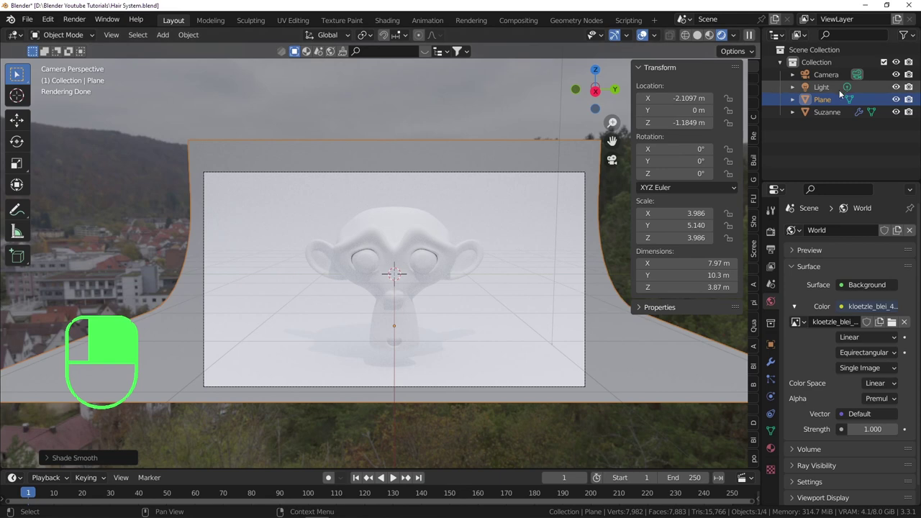
click(826, 87)
key(Delete)
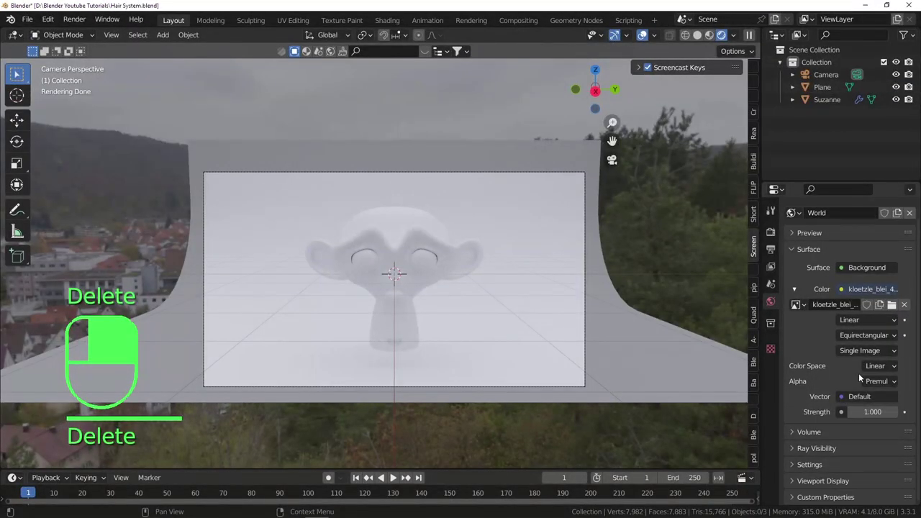
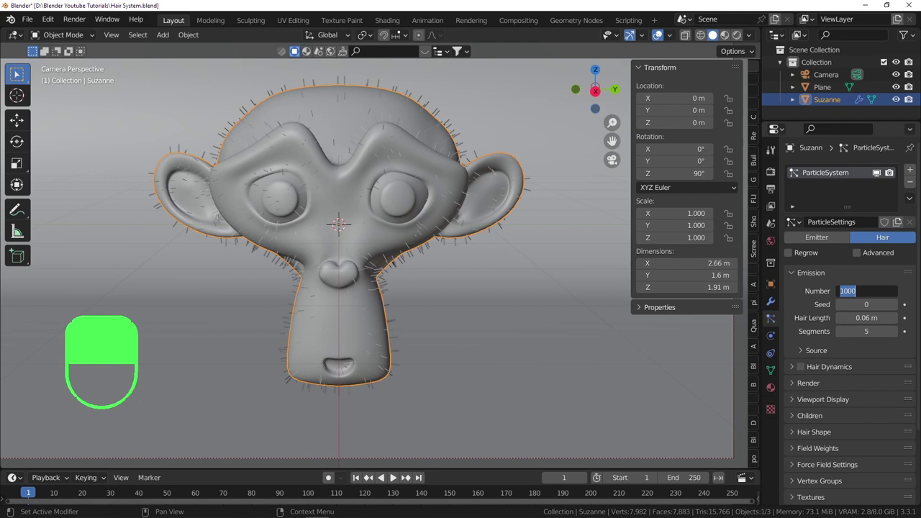
Raise the hair particle Number to 3000 strands.
key(0)
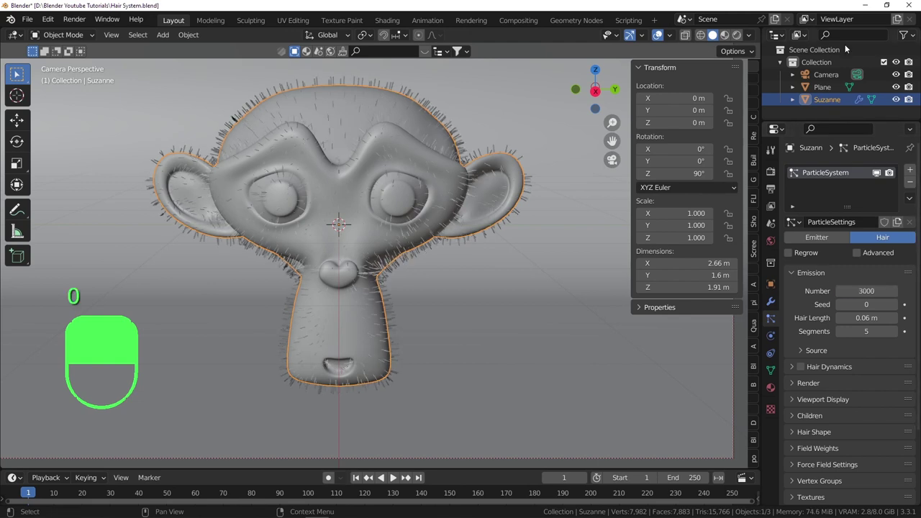
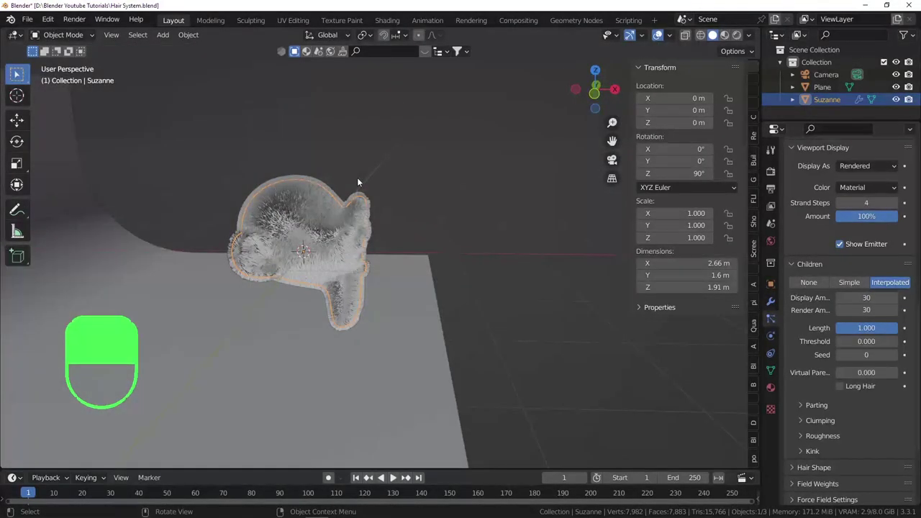
Look at the furry Suzanne through the camera and save the .blend file.
key(KP_0)
key(ctrl+s)
Try child-hair Clump near 0.88, then undo it back to 0.
click(273, 190)
drag(272, 190, 832, 321)
drag(832, 320, 349, 96)
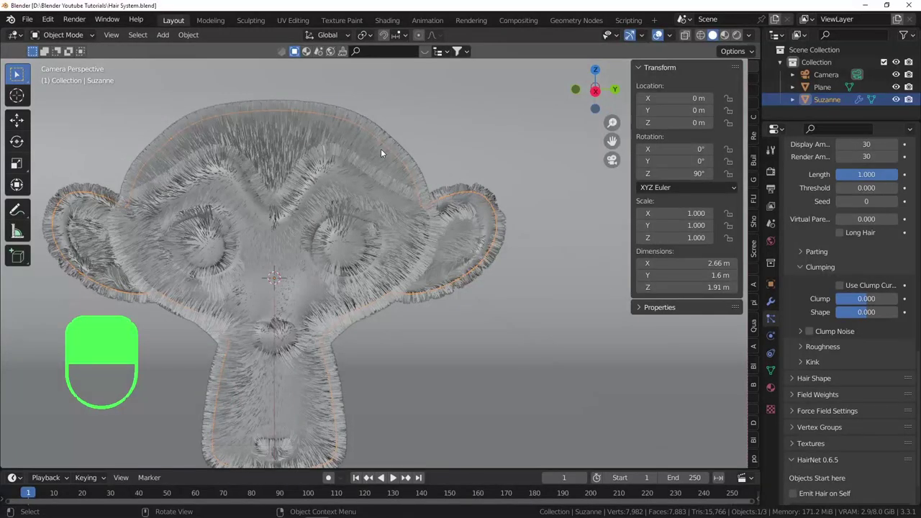
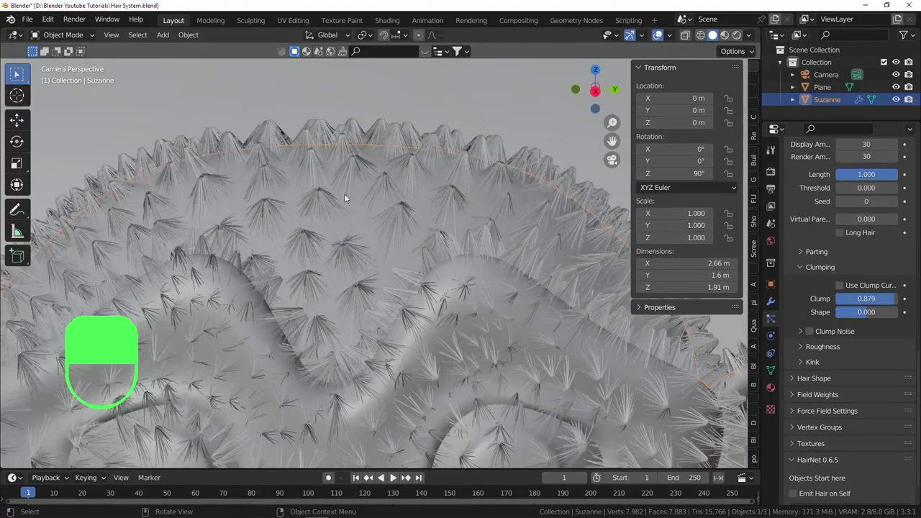
key(ctrl+z)
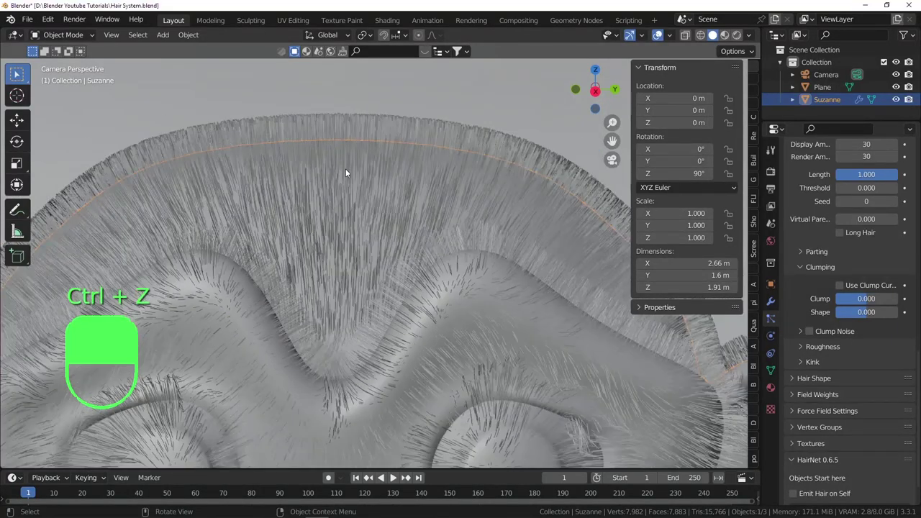
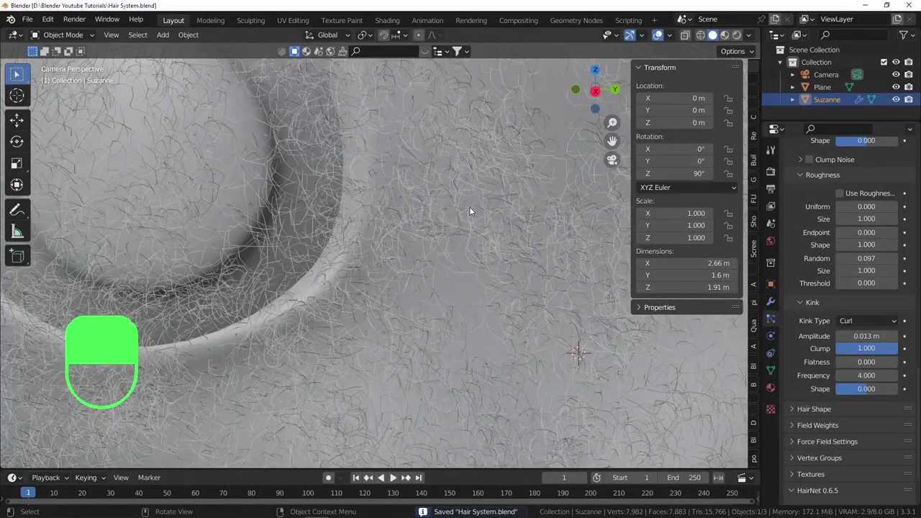
Orbit the viewport in close to inspect the curls on Suzanne's fur.
drag(472, 210, 428, 244)
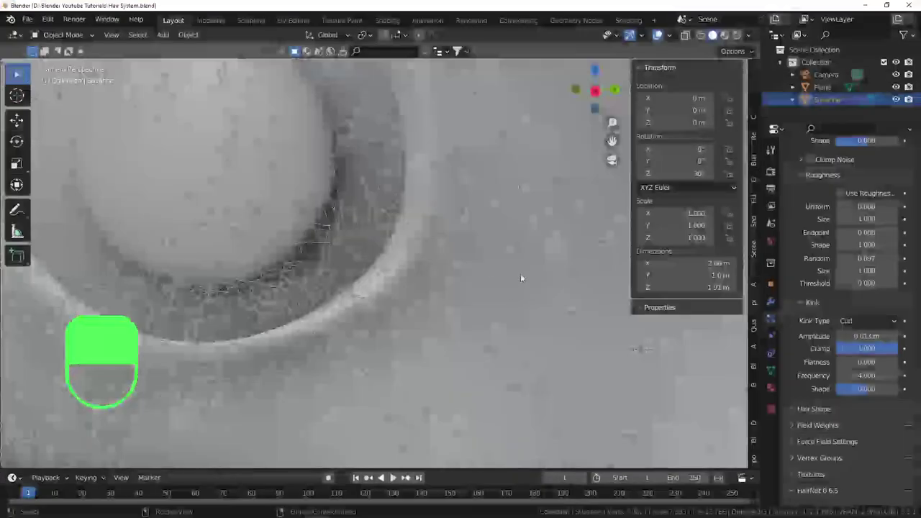
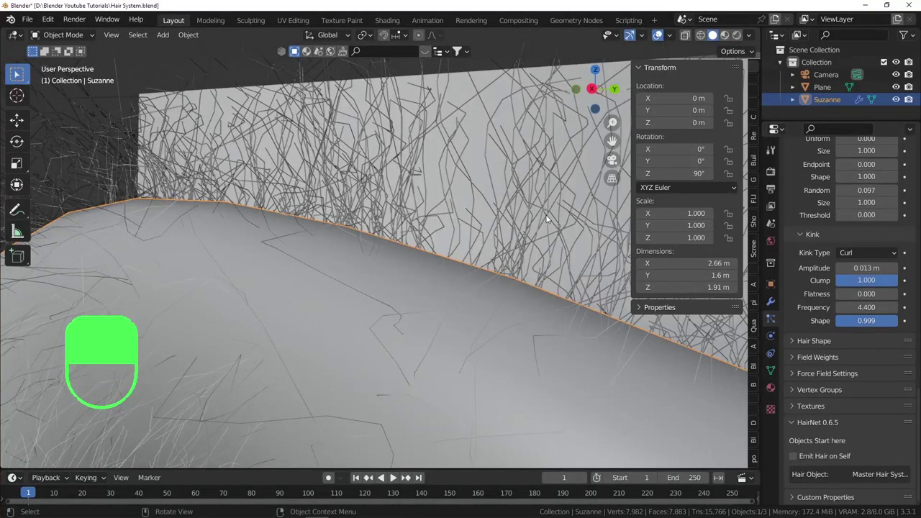
Undo the last change and return to the camera's view of Suzanne.
key(ctrl+z)
key(KP_0)
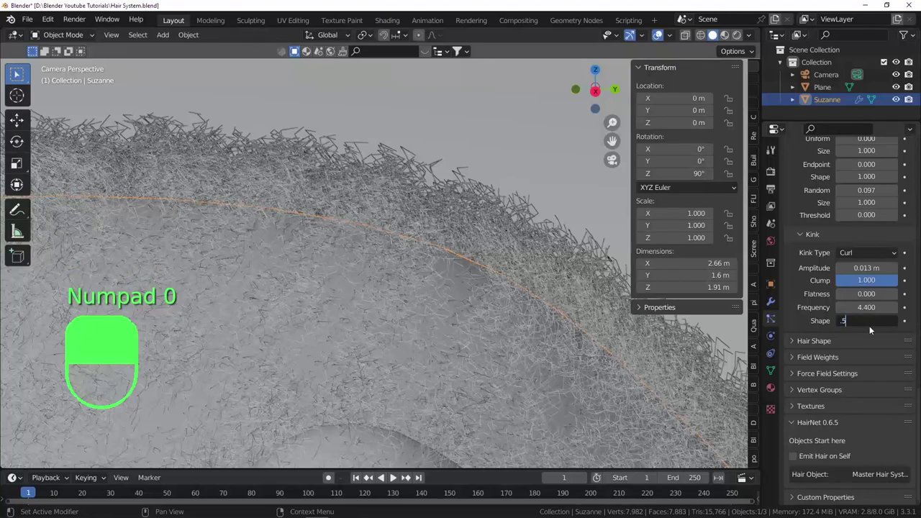
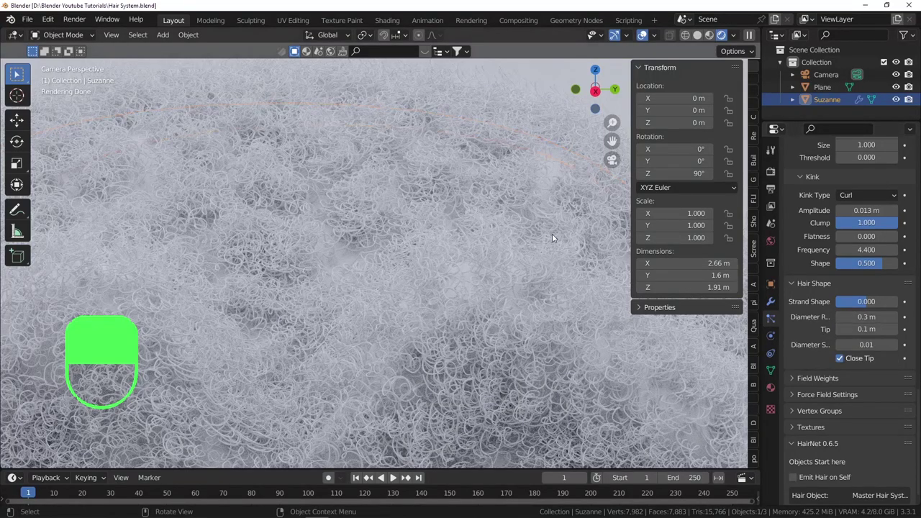
Save the blend file and pull the view back to show the whole furry head.
key(ctrl+s)
drag(382, 206, 384, 213)
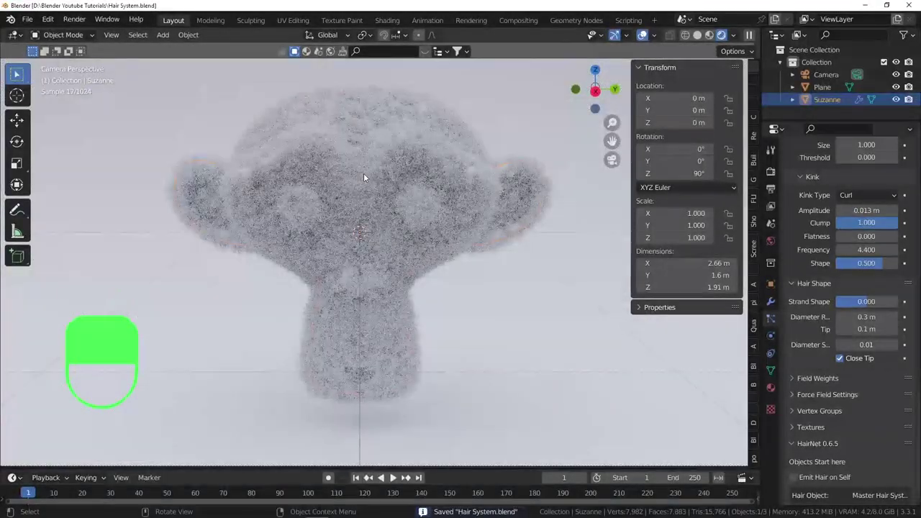
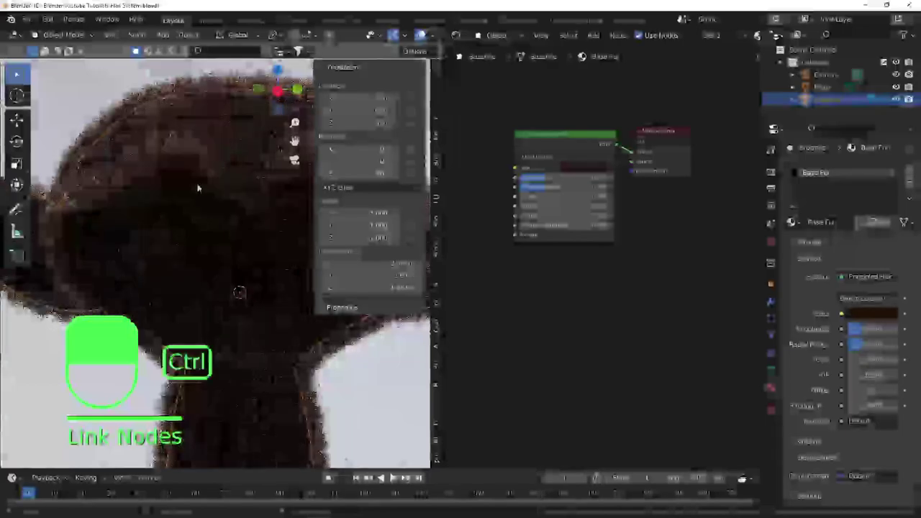
Save the file and arrange the Base Fur shader nodes in the editor.
key(ctrl+s)
drag(208, 154, 217, 187)
drag(208, 154, 594, 199)
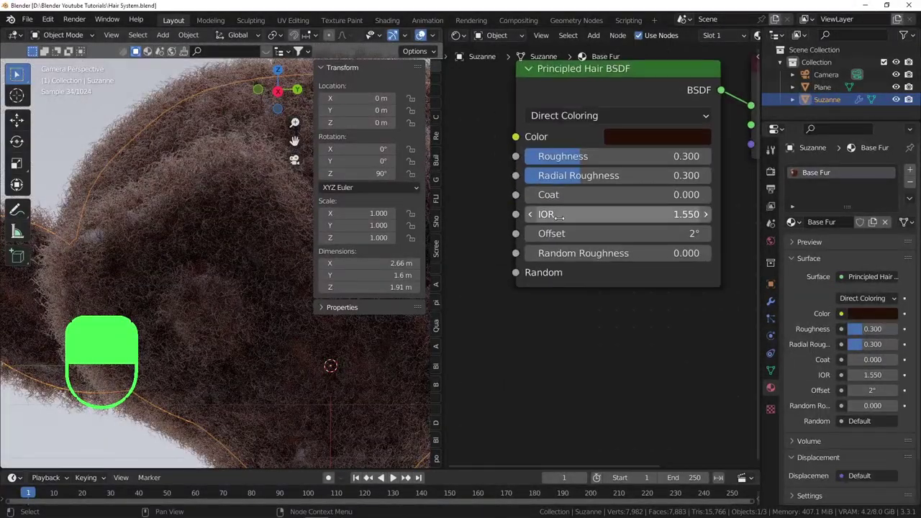
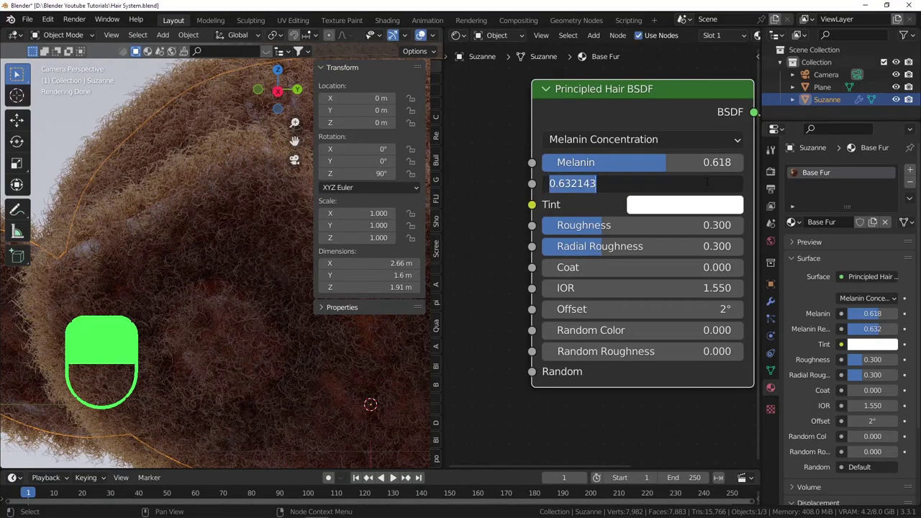
Adjust the melanin redness slider to 1.000 and save the blend file.
drag(708, 184, 683, 183)
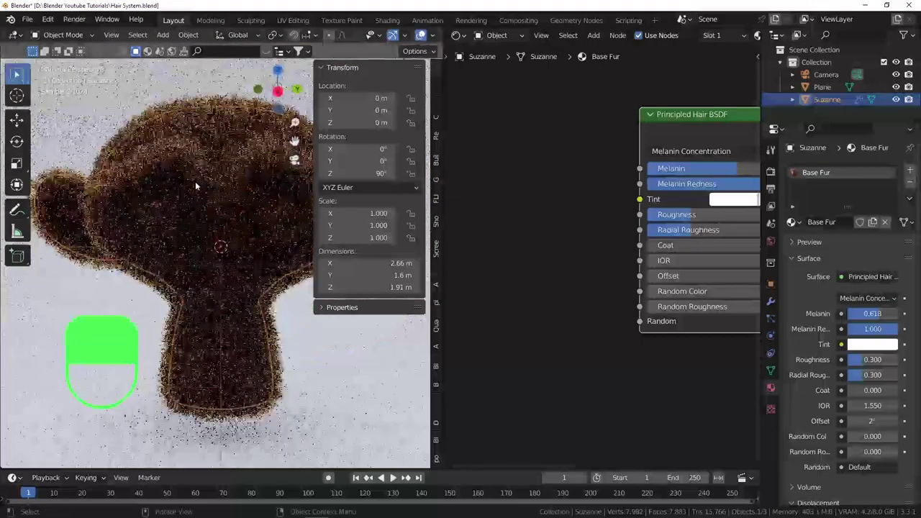
key(ctrl+s)
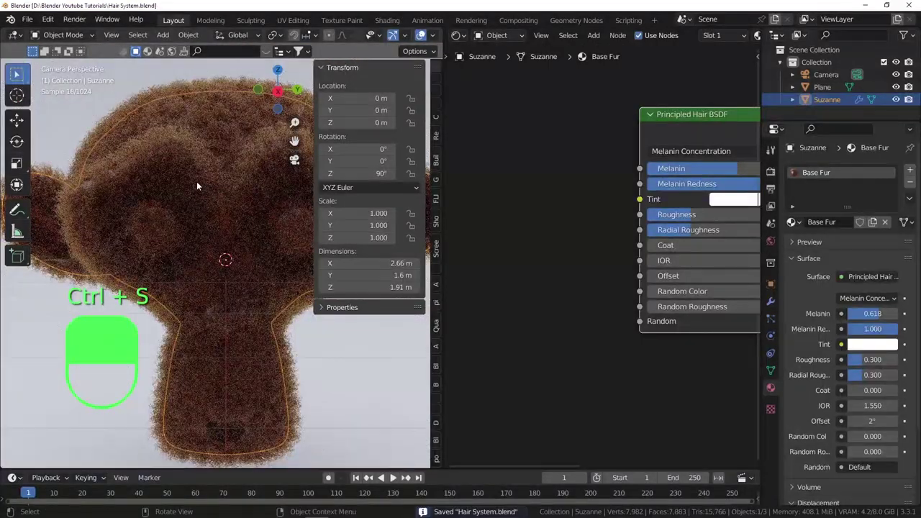
Add a ColorRamp into Melanin and feed its Fac from a new Noise Texture's Color output.
drag(274, 179, 630, 126)
drag(274, 179, 629, 130)
drag(273, 179, 527, 185)
drag(609, 237, 527, 185)
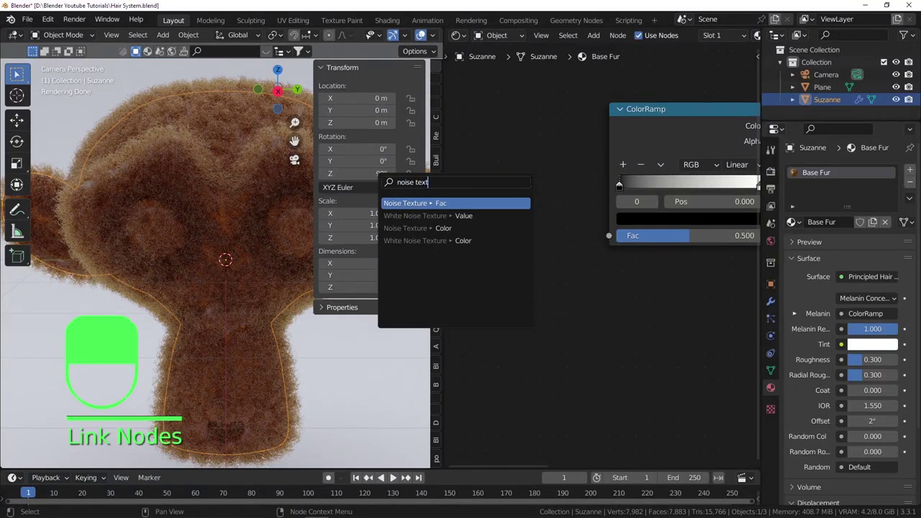
key(Down)
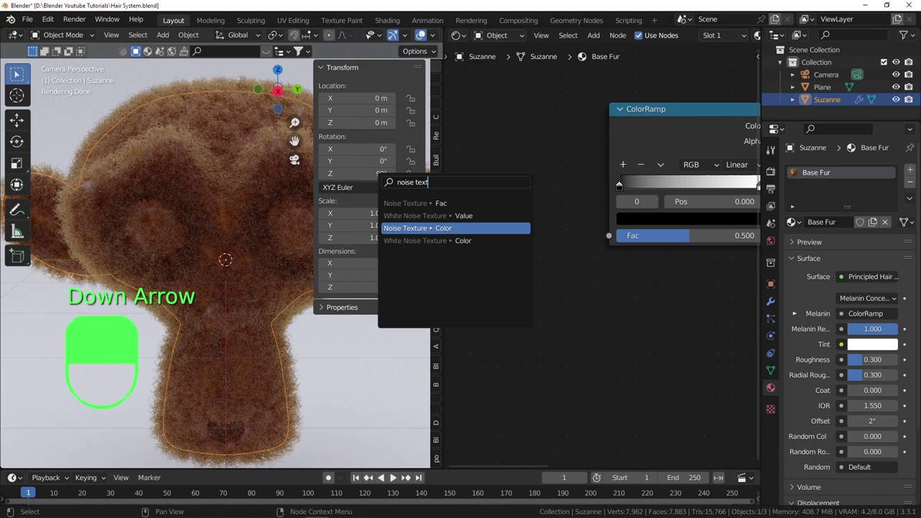
drag(591, 127, 685, 181)
Preview the ramp on the fur and move its black stop to 0.386.
click(629, 122)
middle_click(629, 123)
drag(576, 184, 684, 182)
click(642, 182)
middle_click(642, 183)
right_click(643, 183)
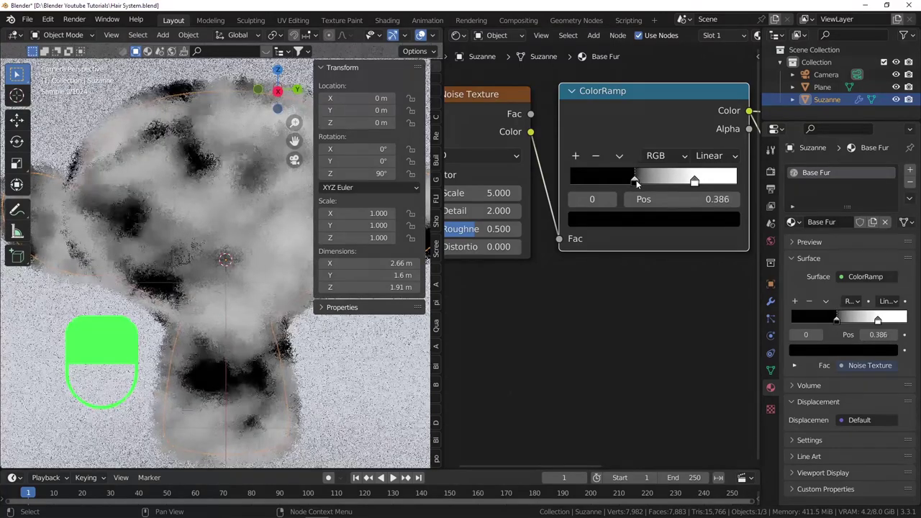
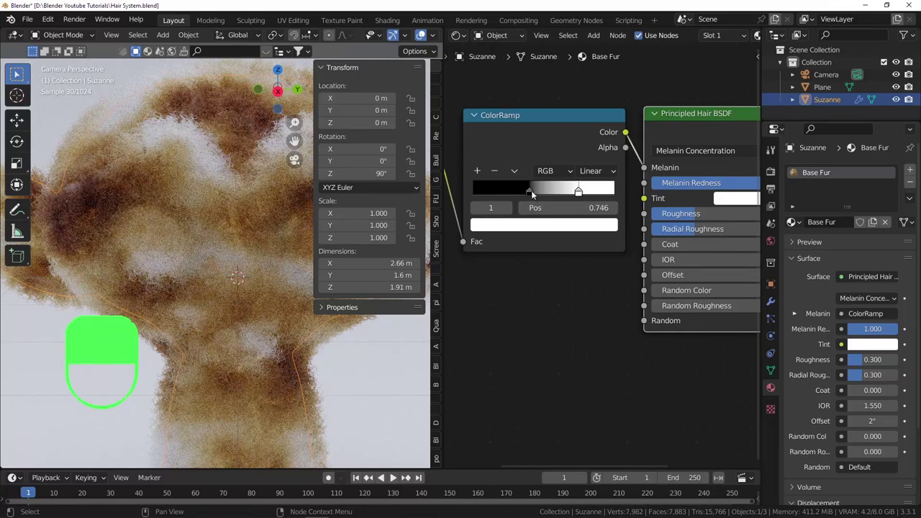
Move the ramp's dark stop to 0.336 and the light stop to about 0.718, selecting the light stop for editing.
drag(540, 192, 519, 196)
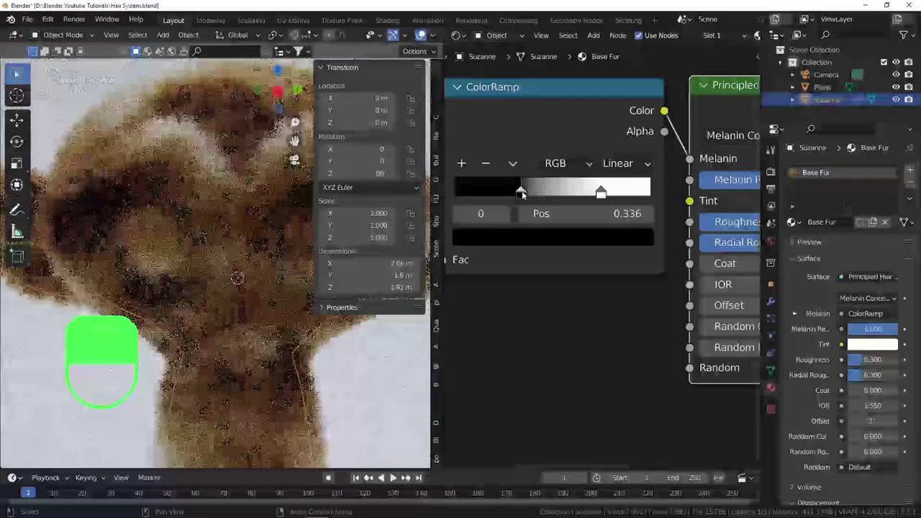
drag(590, 193, 596, 196)
click(595, 196)
right_click(595, 196)
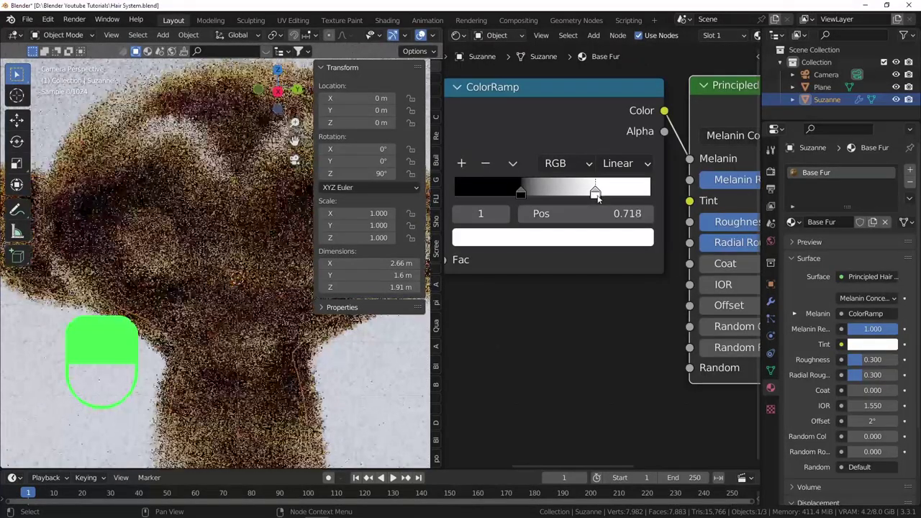
click(601, 198)
right_click(601, 197)
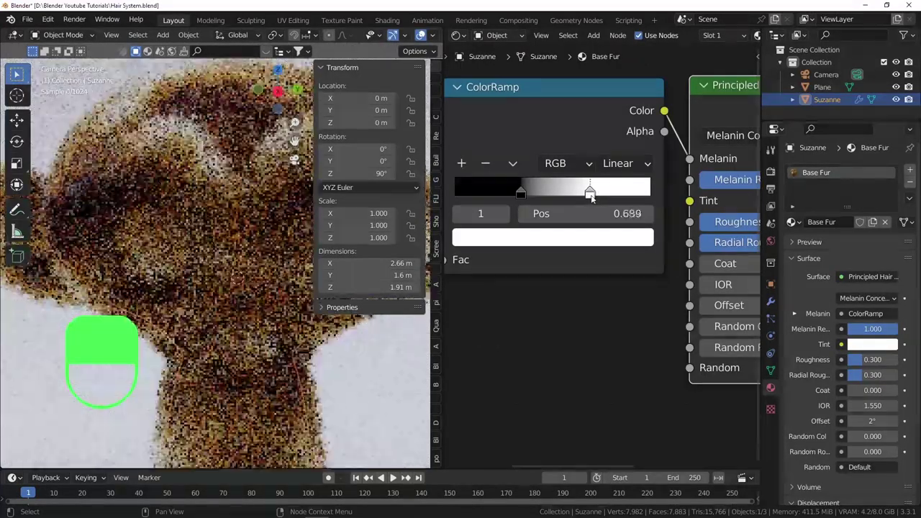
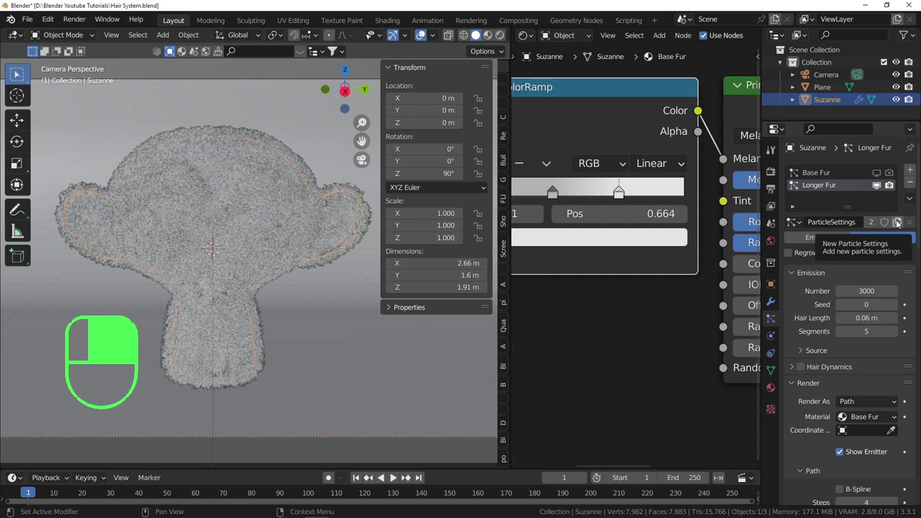
Drag from the properties panel across to the node editor while setting up Longer Fur.
drag(898, 222, 218, 128)
Enter 0 for the child hair uniform roughness.
key(0)
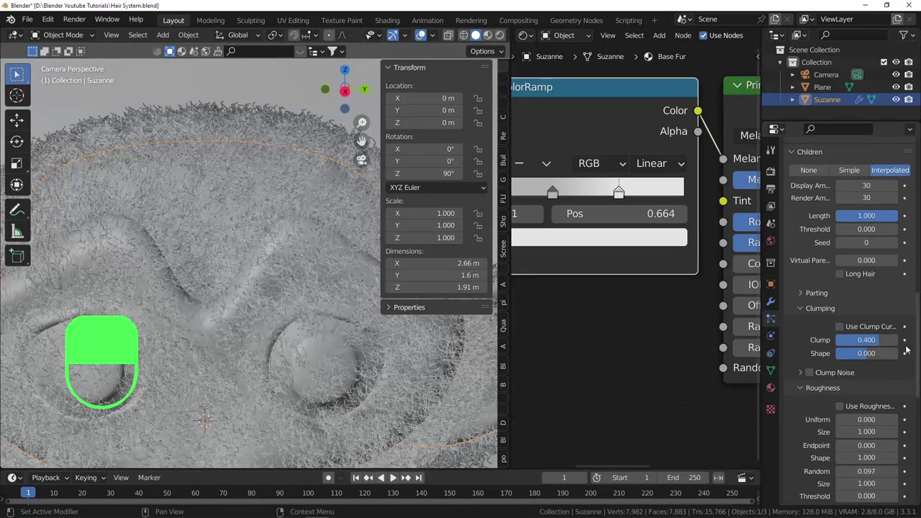
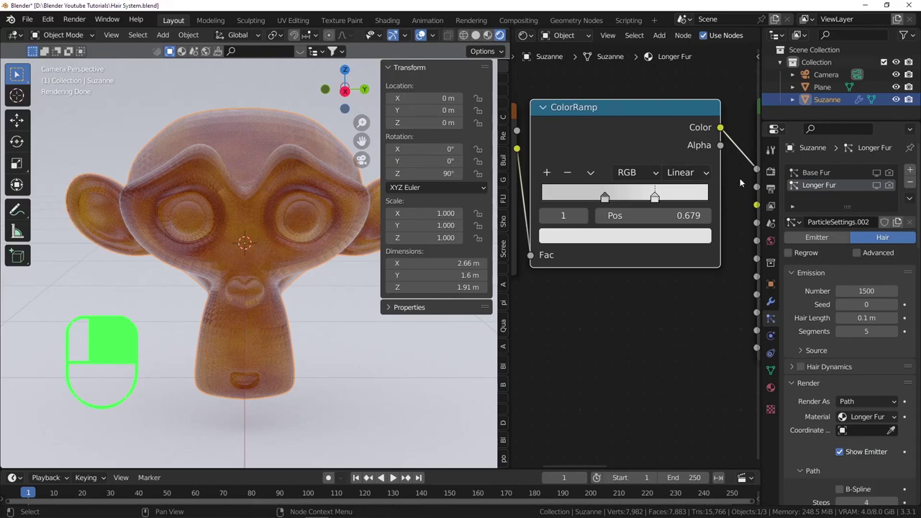
Adjust the Longer Fur curl settings and orbit to face Suzanne from the front.
drag(914, 172, 844, 202)
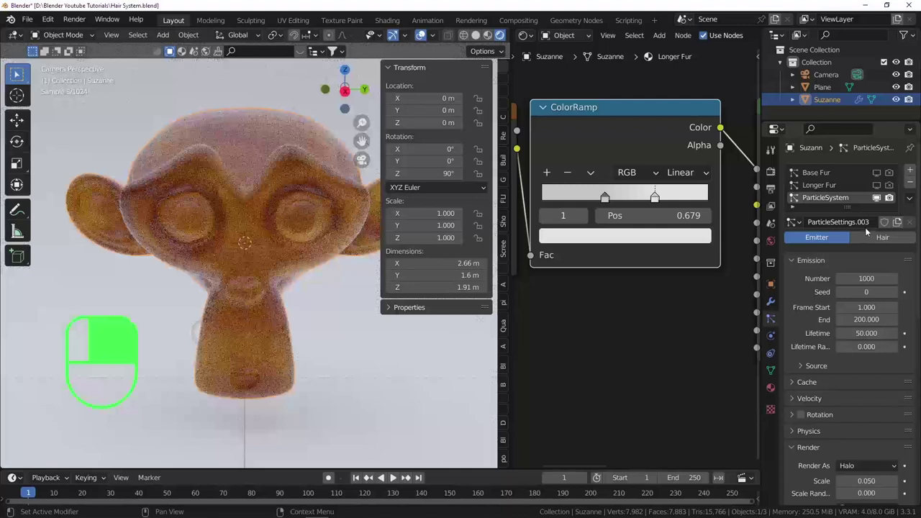
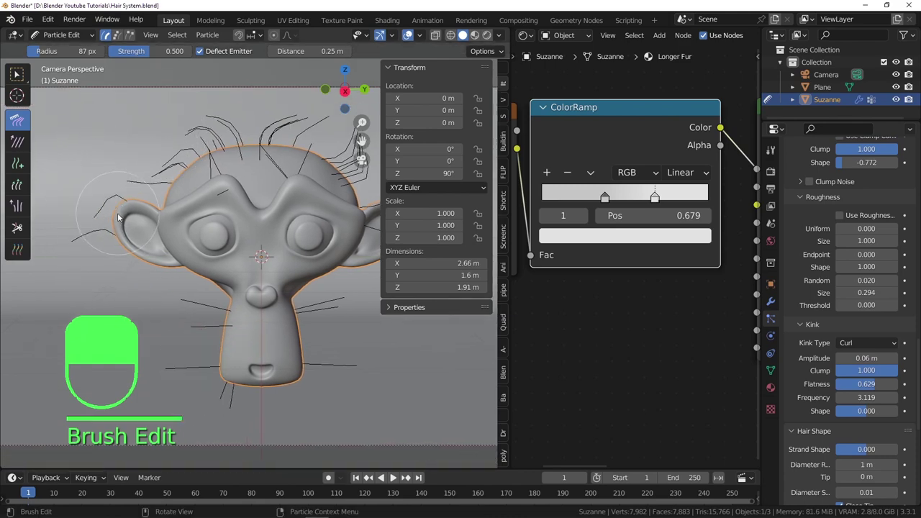
drag(194, 194, 315, 245)
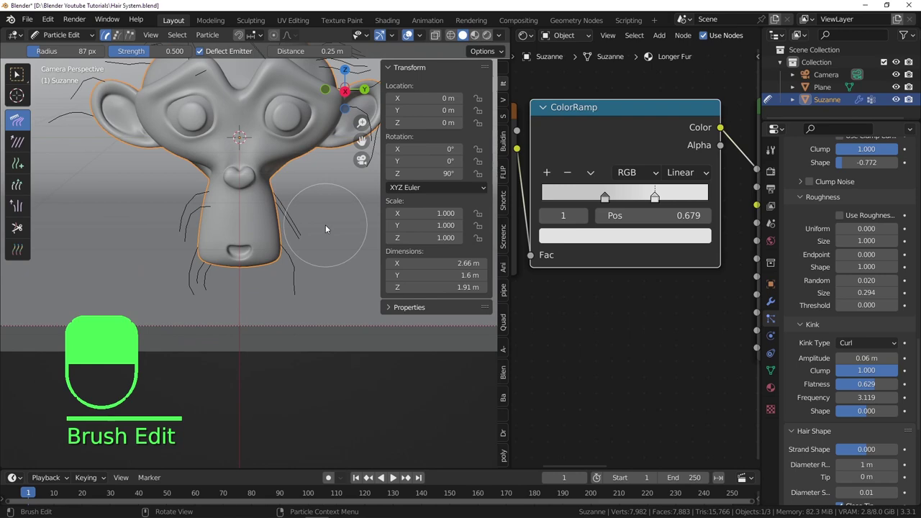
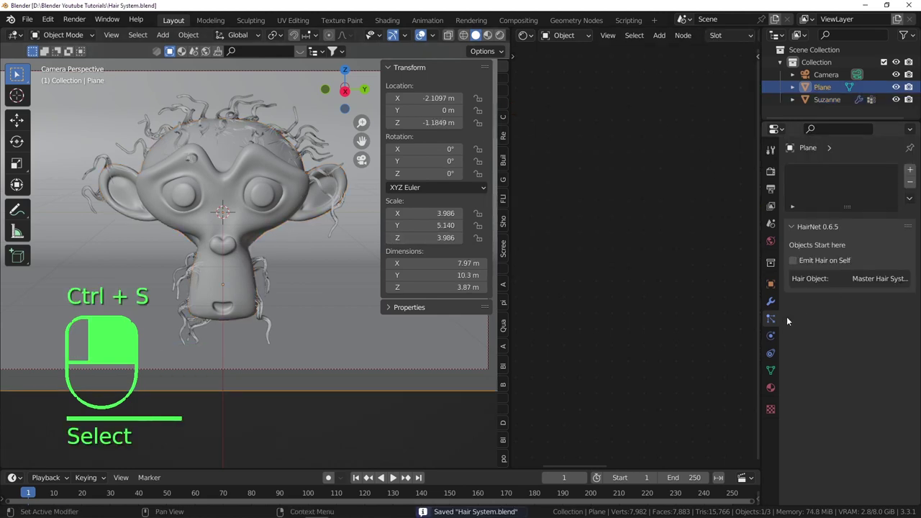
Select Suzanne so its third hair system can take the Longer Fur material.
click(277, 202)
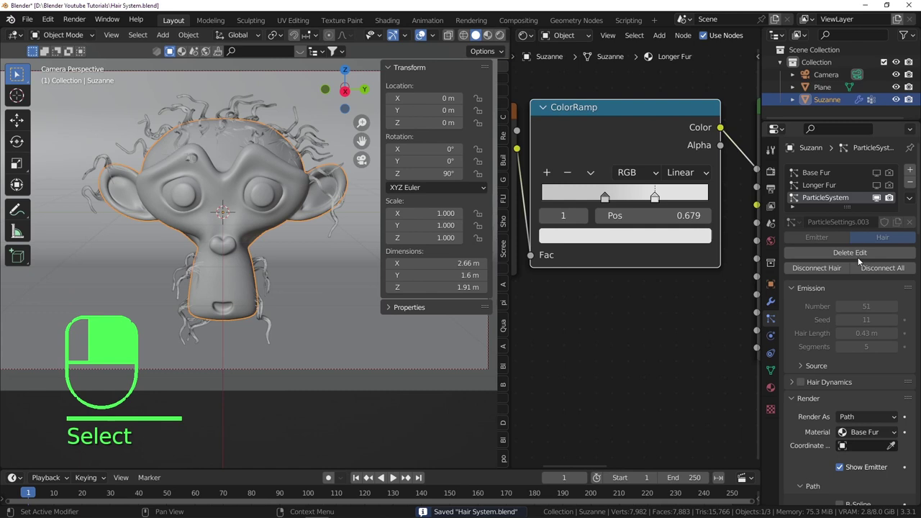
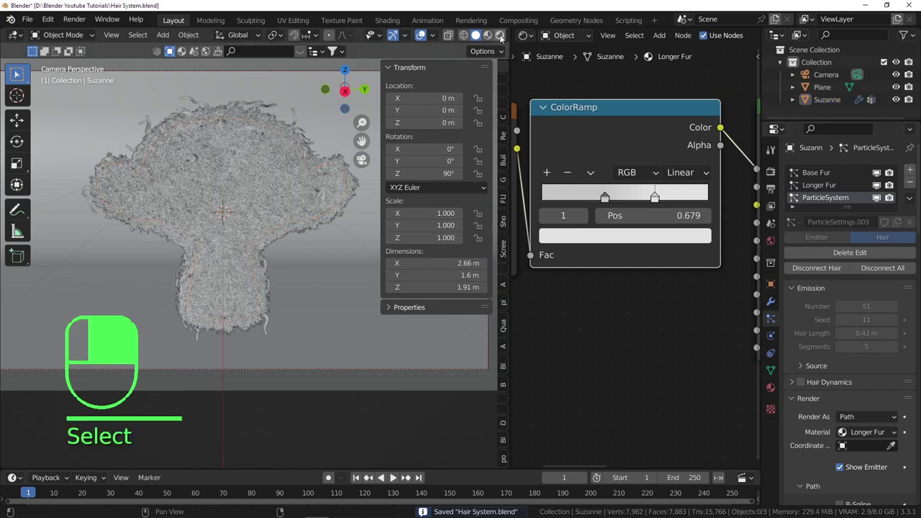
Hide Suzanne's fur particle systems from the viewport display.
click(369, 436)
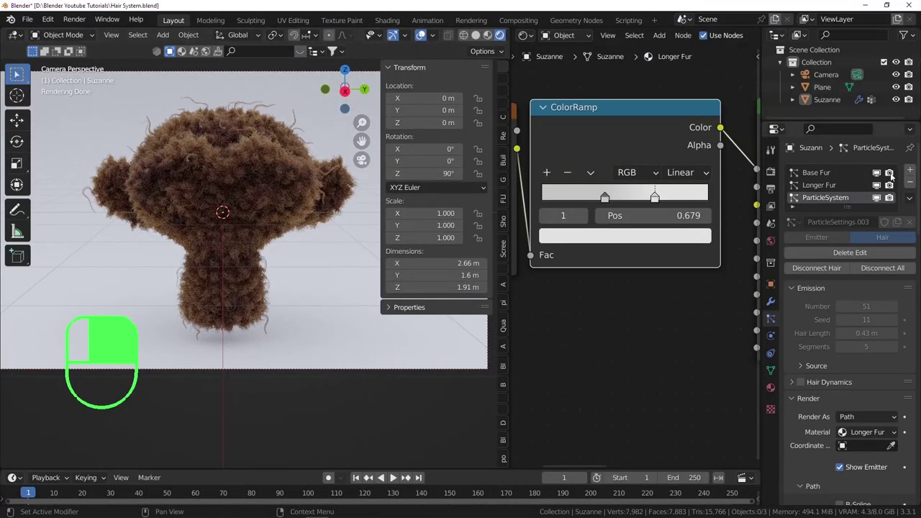
drag(878, 185, 480, 40)
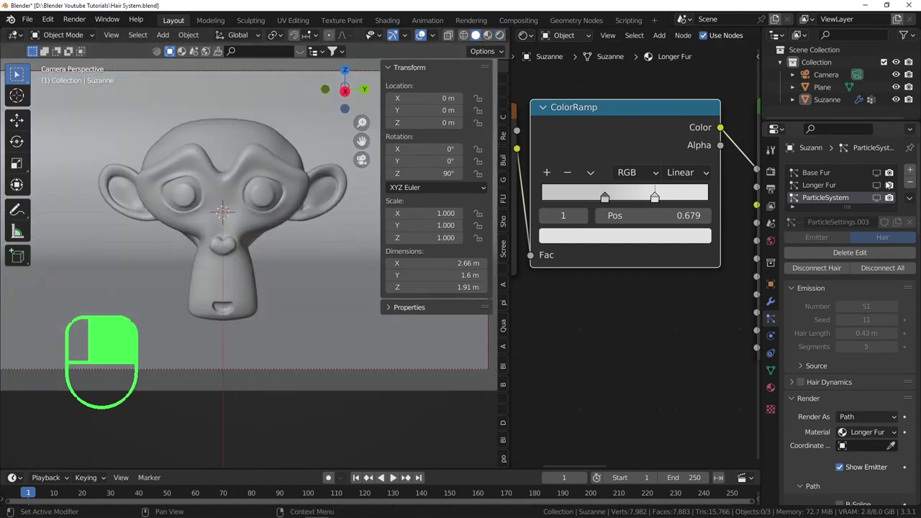
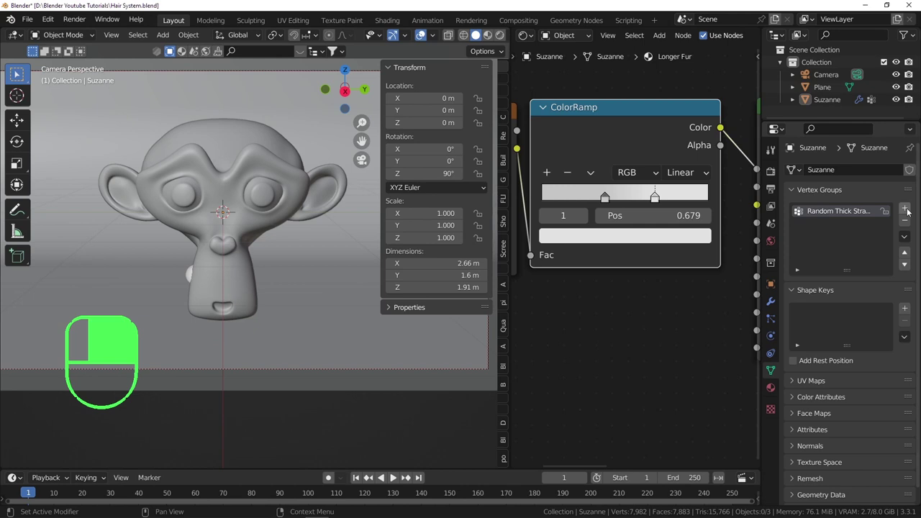
Add a second vertex group to Suzanne to be named Top Hair.
click(907, 207)
right_click(824, 225)
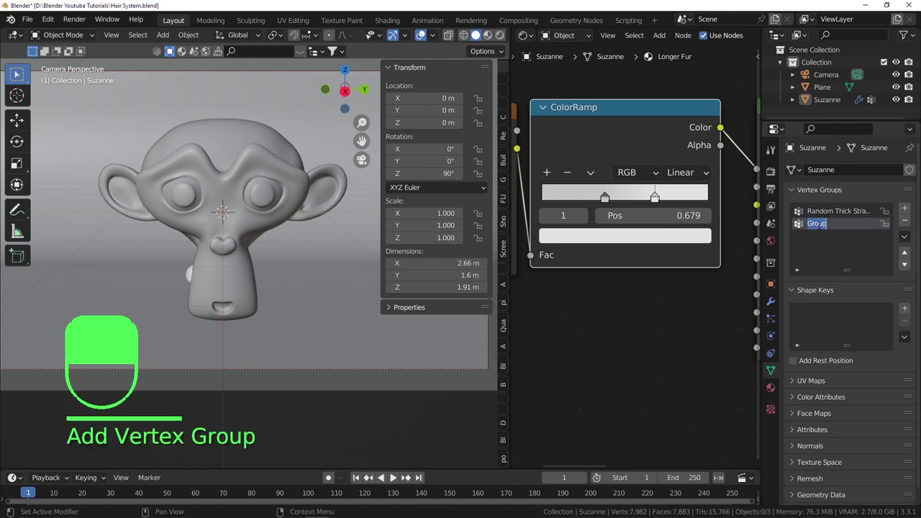
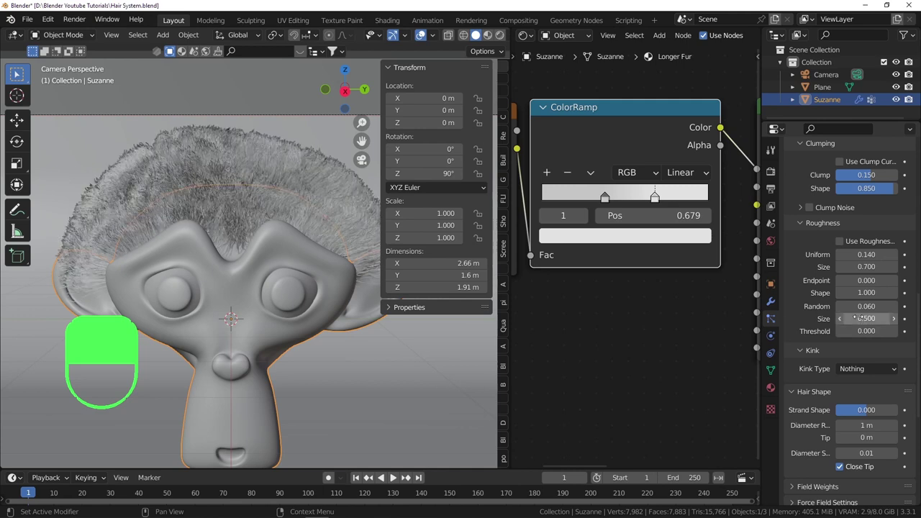
Save the curl amplitude change and raise Long Top Hair's kink shape toward 0.2.
key(ctrl+s)
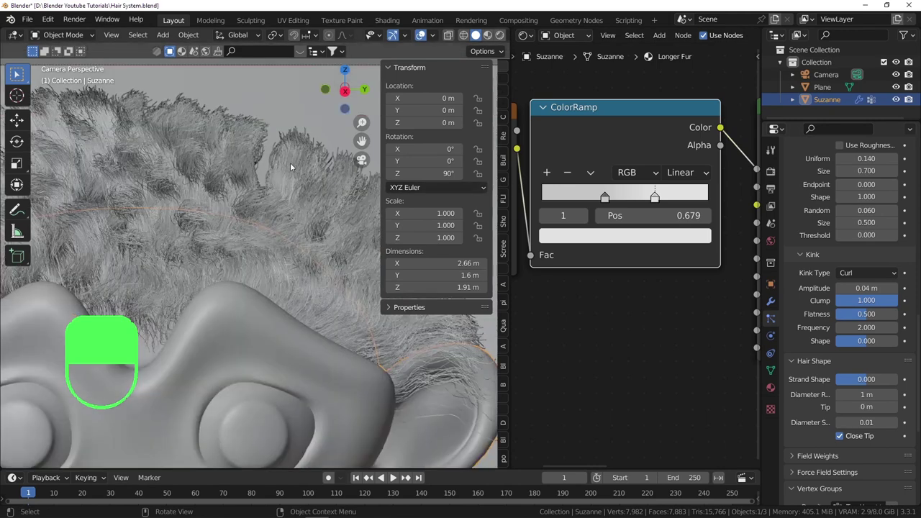
drag(190, 155, 213, 144)
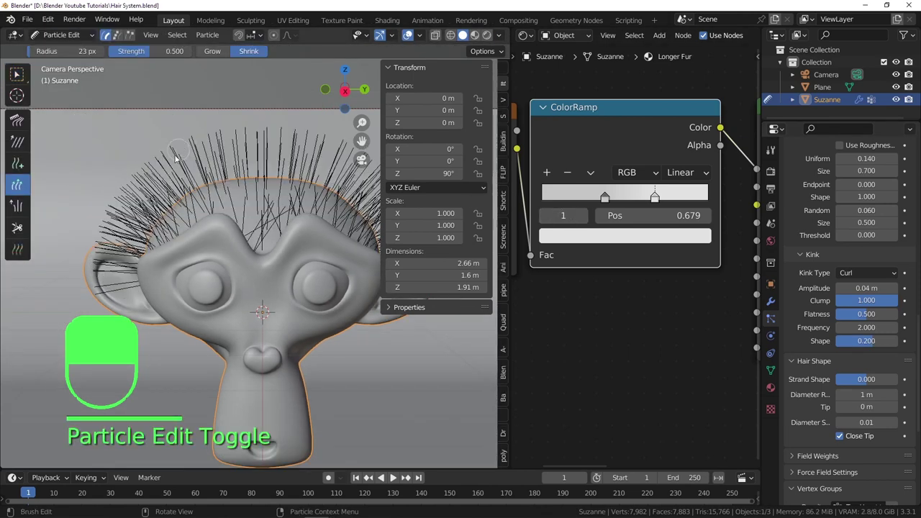
Shrink the strands on top of Suzanne's head and along the hairline.
key(f)
click(205, 161)
drag(204, 161, 136, 158)
drag(22, 120, 224, 188)
drag(76, 245, 136, 158)
Comb the shortened head hair into a loose curly shape.
key(f)
drag(218, 174, 113, 153)
key(f)
drag(119, 156, 136, 159)
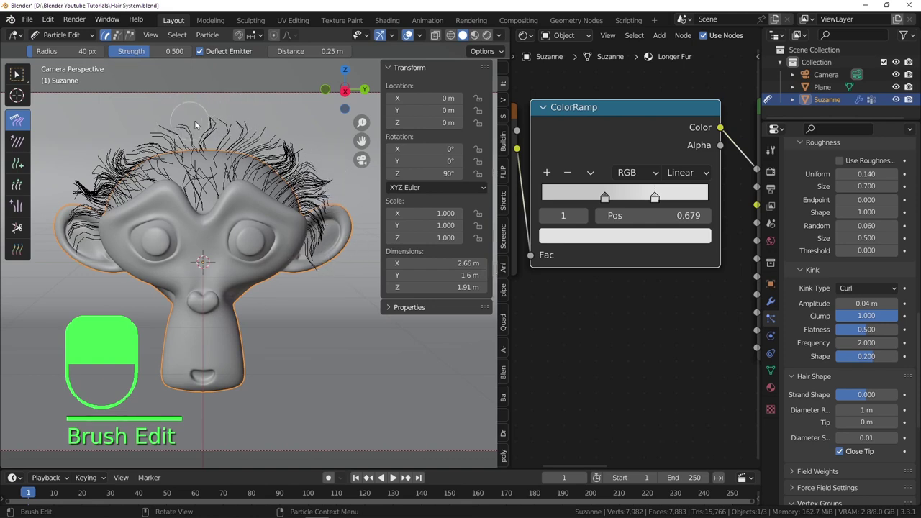
Comb the top strands across the crown, hairline and toward the back of the head.
drag(271, 136, 274, 152)
drag(271, 136, 241, 157)
drag(271, 136, 221, 193)
key(f)
drag(165, 195, 307, 160)
drag(168, 142, 221, 194)
key(ctrl+z)
drag(277, 180, 226, 167)
drag(282, 175, 209, 163)
drag(239, 179, 209, 163)
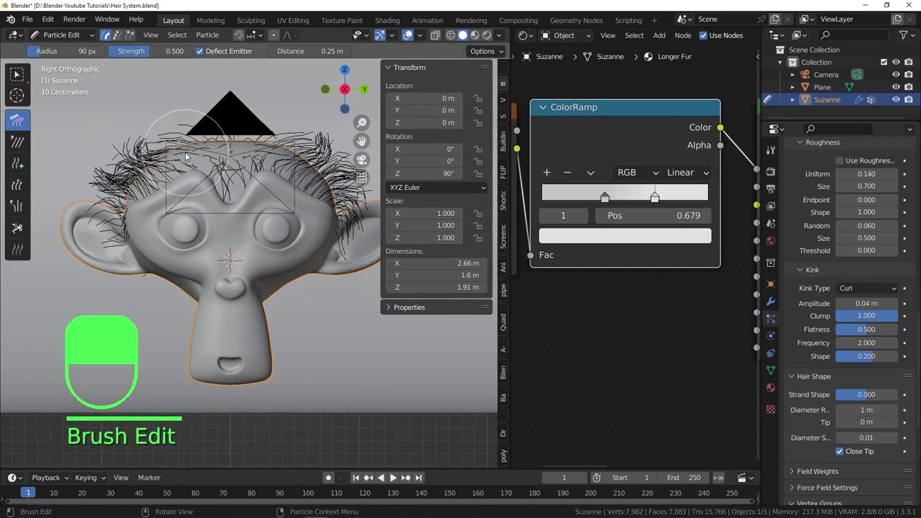
Check the hair from the side, return to camera view and lengthen front and crown strands with Grow.
key(Down)
key(Left)
key(KP_0)
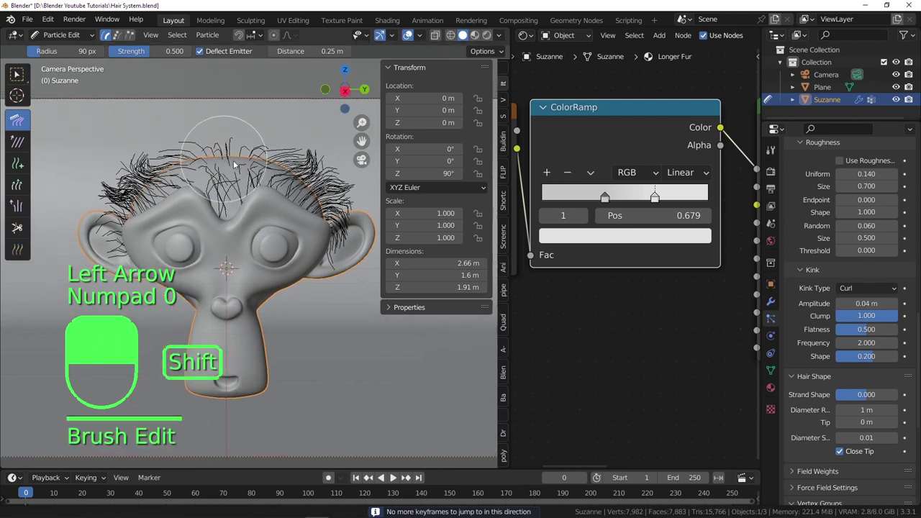
key(f)
click(104, 186)
drag(103, 186, 175, 217)
key(f)
drag(109, 196, 224, 54)
drag(155, 250, 188, 261)
key(f)
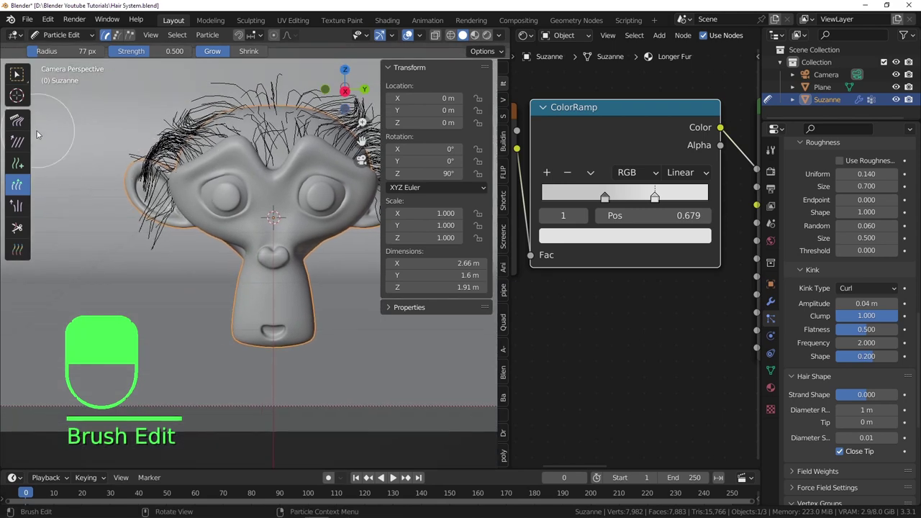
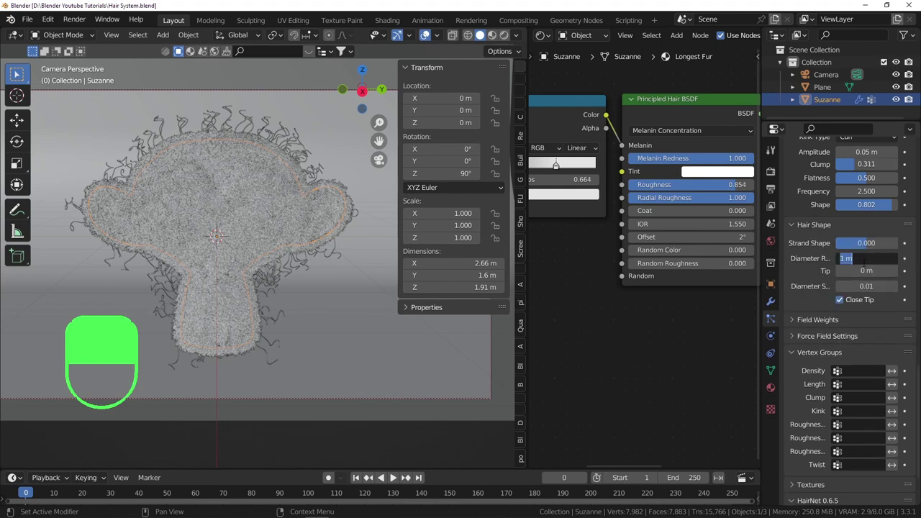
Confirm the head-hair strand diameters of 0.3 m root and 0.07 m tip and save the file.
key(BackSpace)
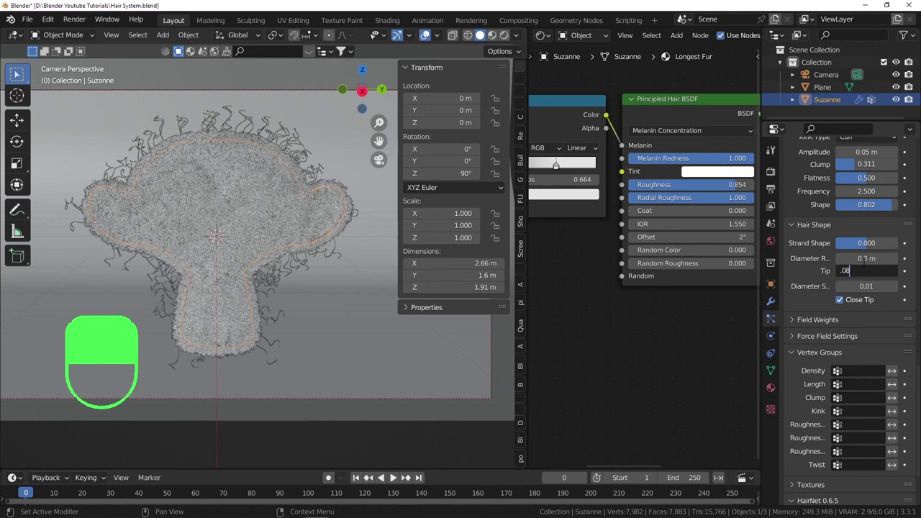
key(ctrl+s)
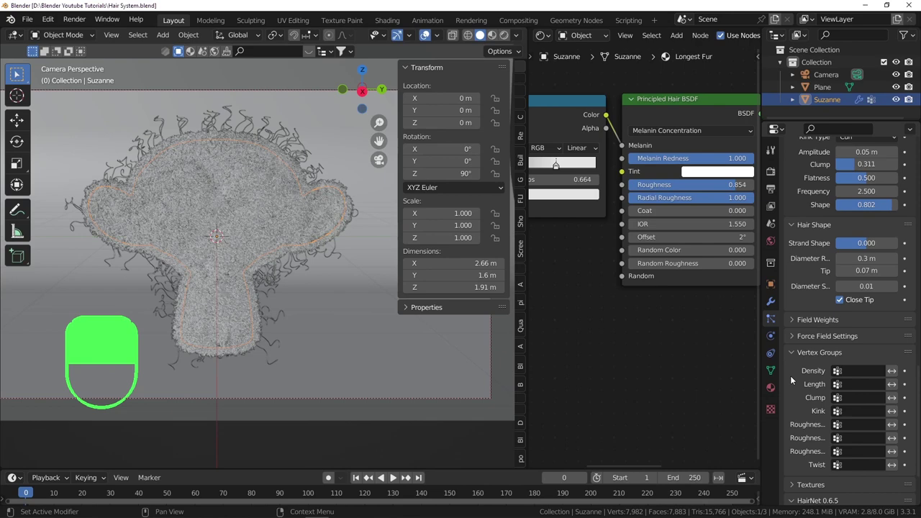
Add a fourth material slot to Suzanne and name the new material Random Hair.
drag(777, 389, 908, 172)
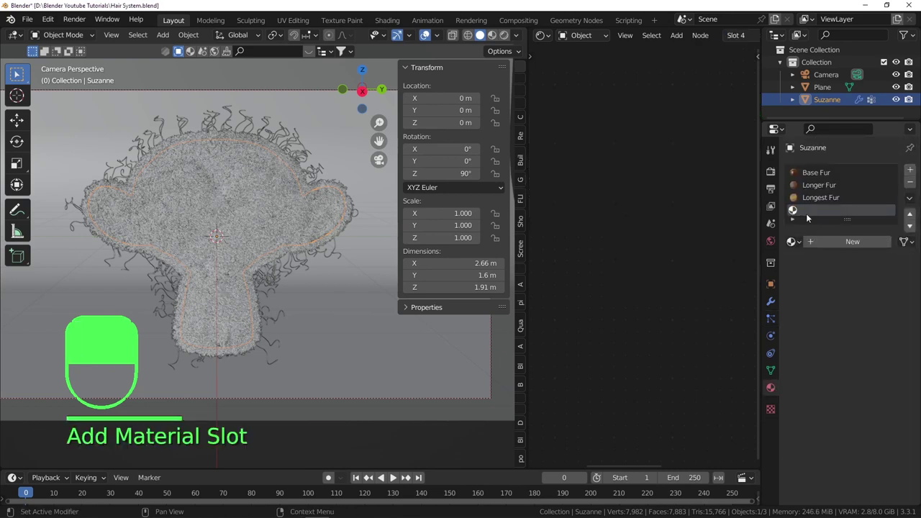
drag(823, 218, 648, 127)
drag(822, 218, 164, 125)
key(ctrl+v)
drag(667, 140, 603, 125)
Replace its shader with a Principled Hair BSDF using Direct Coloring and preview it rendered.
key(Delete)
key(Delete)
key(shift+a)
key(Down)
drag(643, 133, 507, 46)
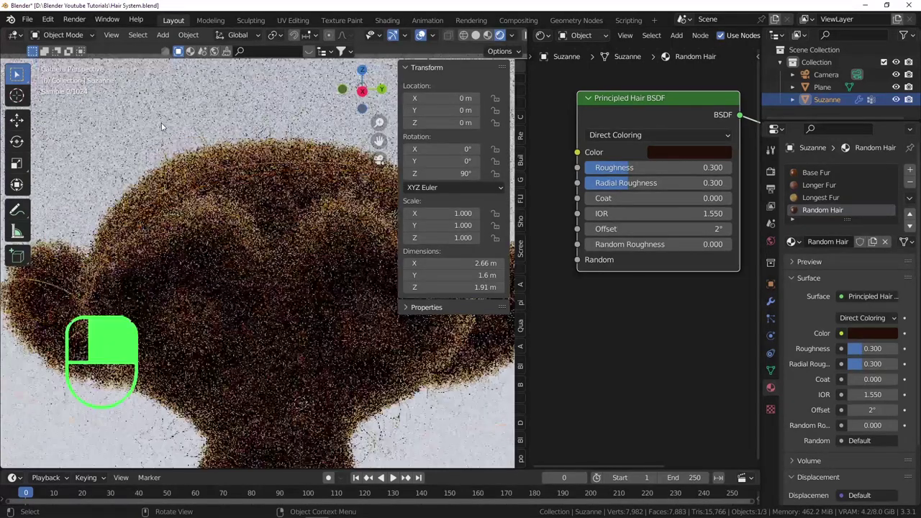
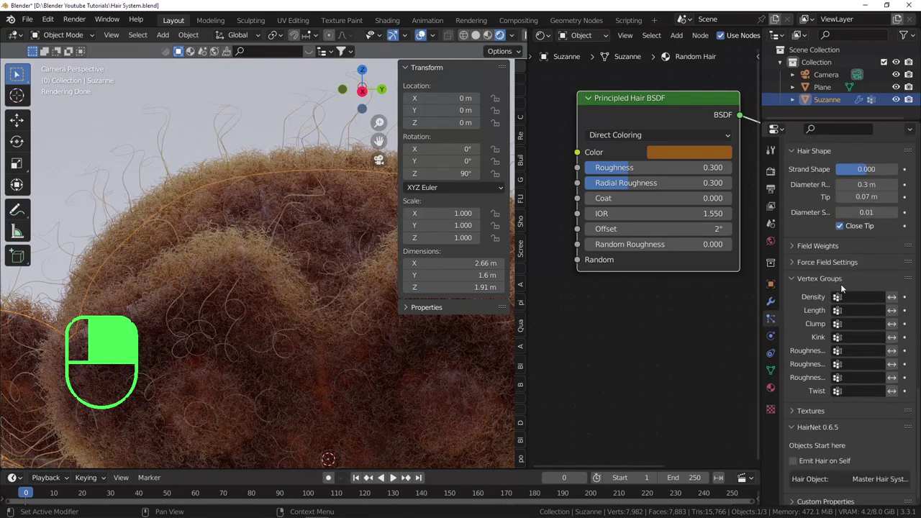
Set the random-hair particle system's Render material to Random Hair instead of Base Fur.
drag(804, 332, 227, 237)
drag(863, 328, 858, 319)
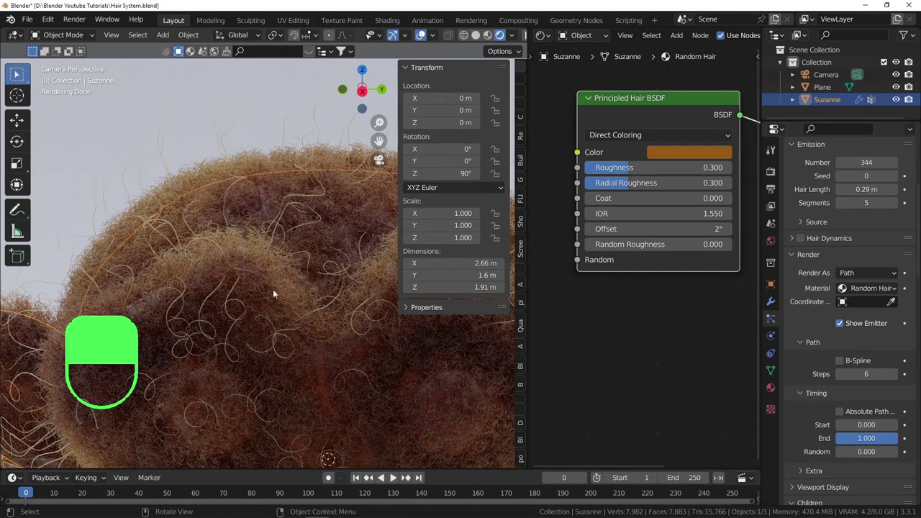